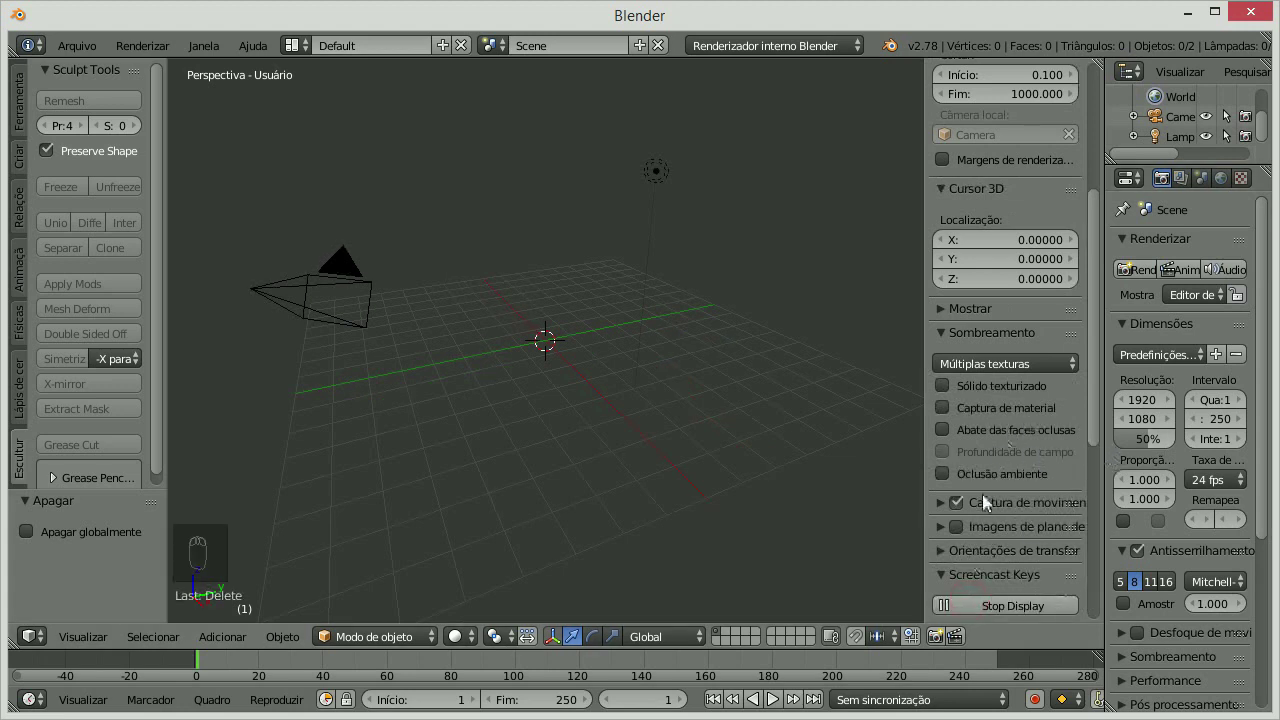
# Hide the sidebar and bring up the add-mesh list over the empty scene.
pyautogui.press('n')
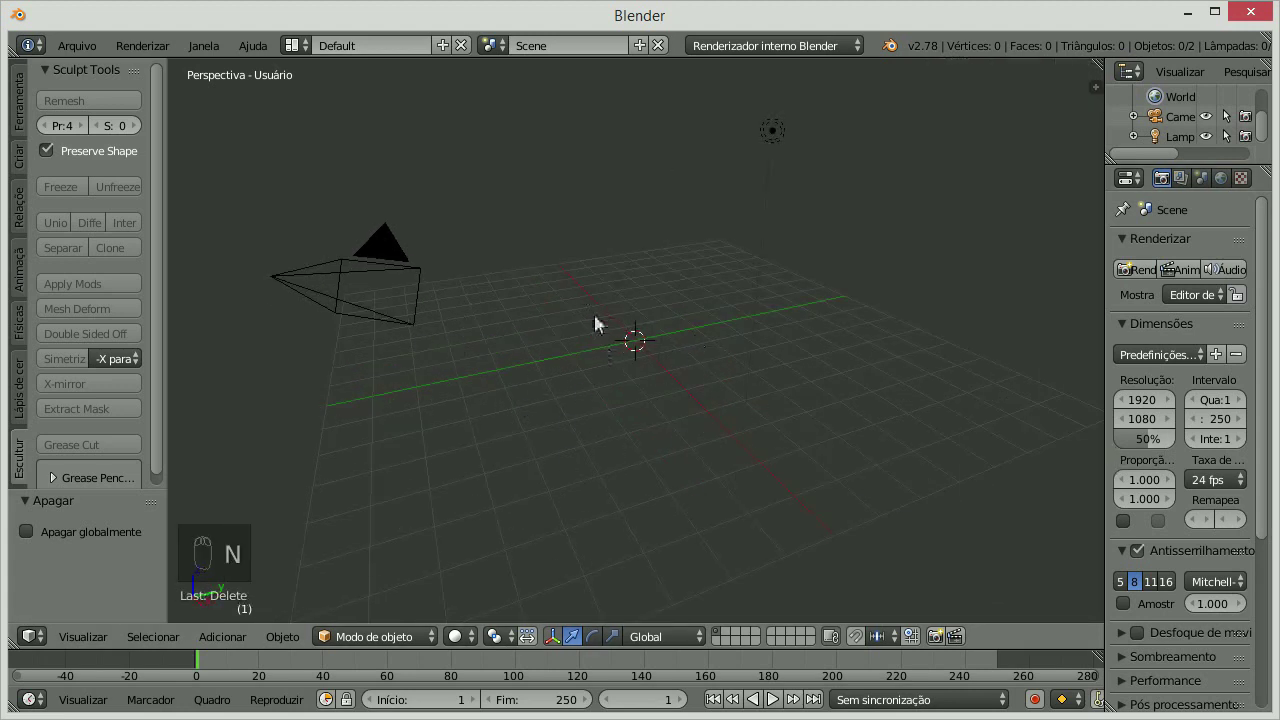
pyautogui.press('shift+a')
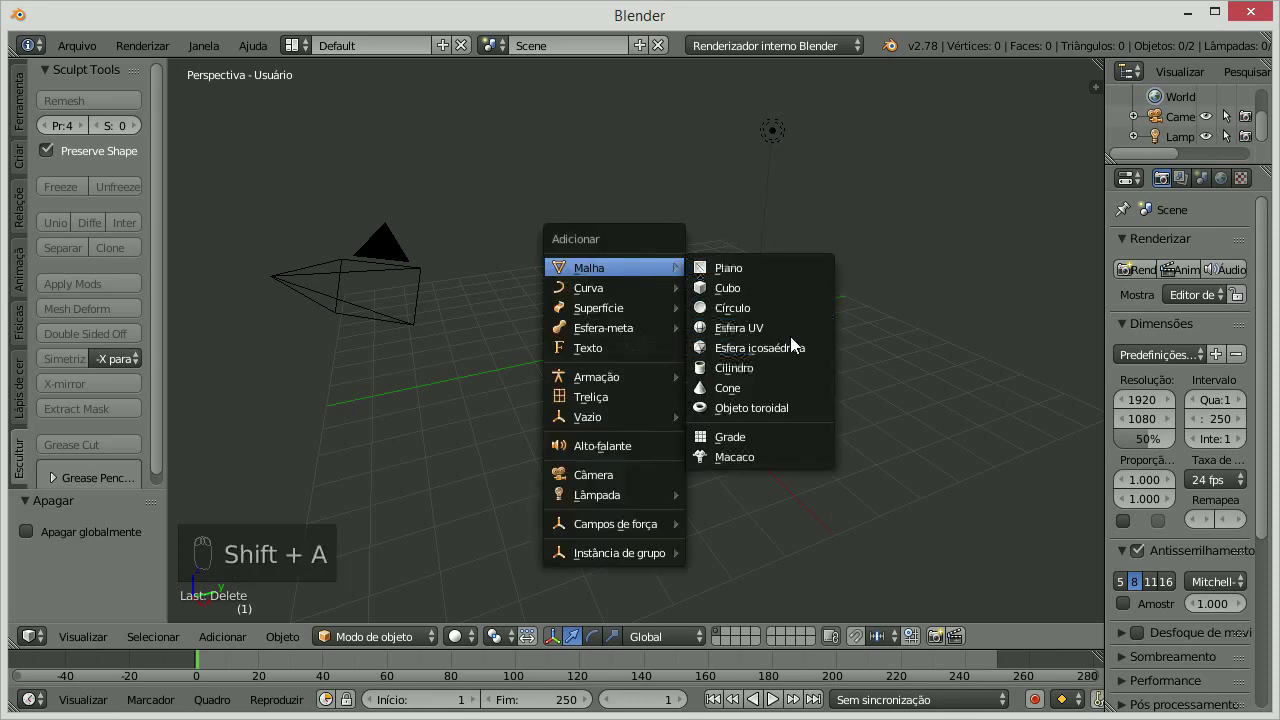
# Add a UV sphere at the scene centre and lower its segment count.
pyautogui.middleClick(688, 326)
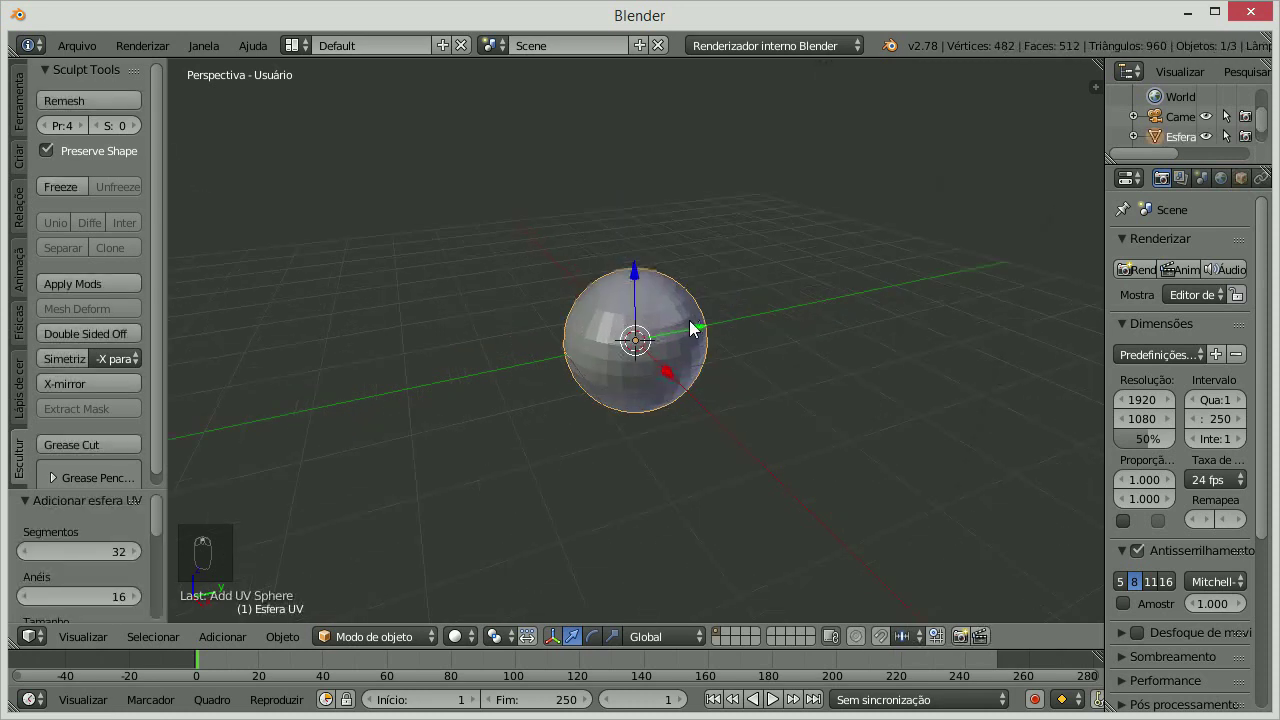
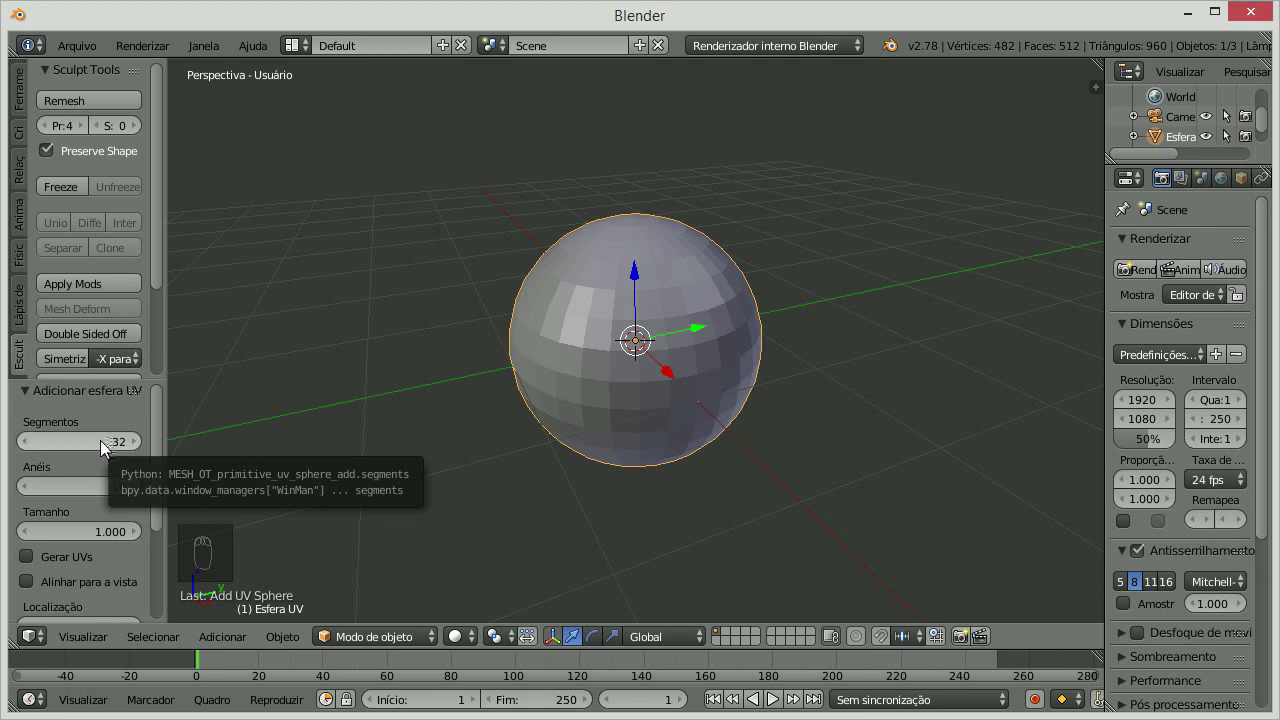
pyautogui.moveTo(99, 453); pyautogui.dragTo(441, 425)
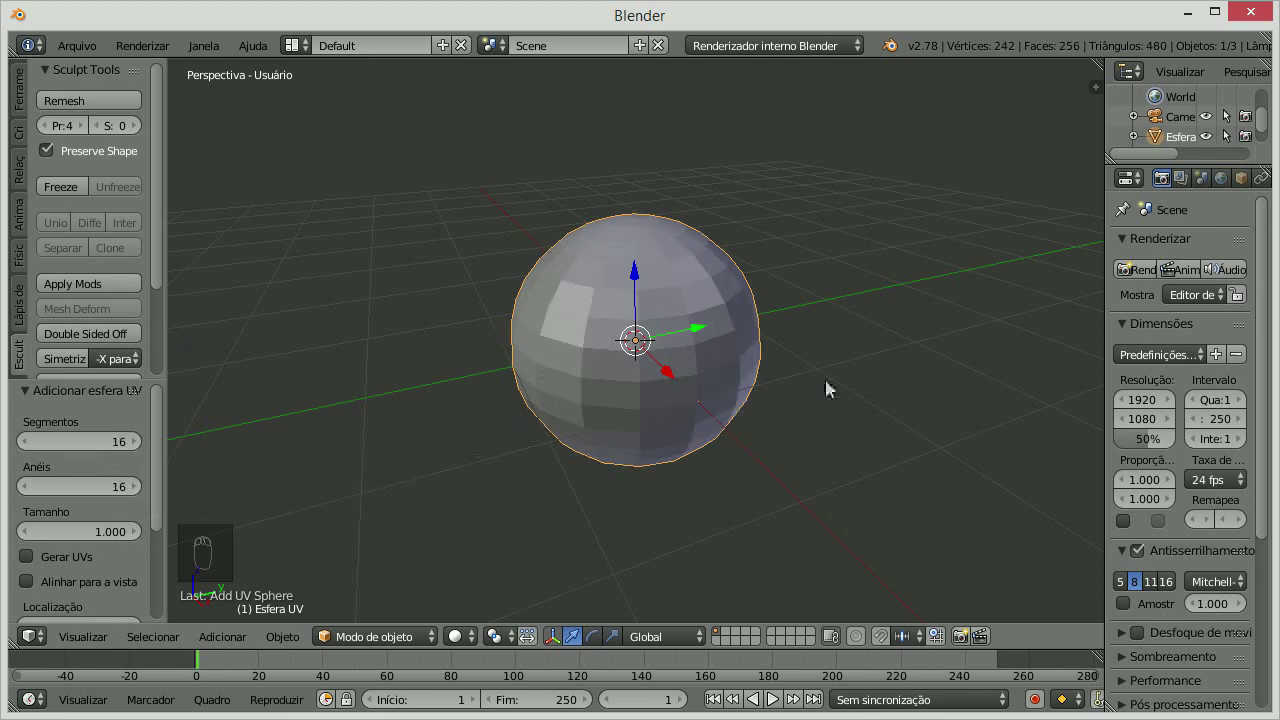
pyautogui.middleClick(735, 289)
# Duplicate the sphere and scale it along one axis into a narrow ellipsoid ear.
pyautogui.press('shift+d')
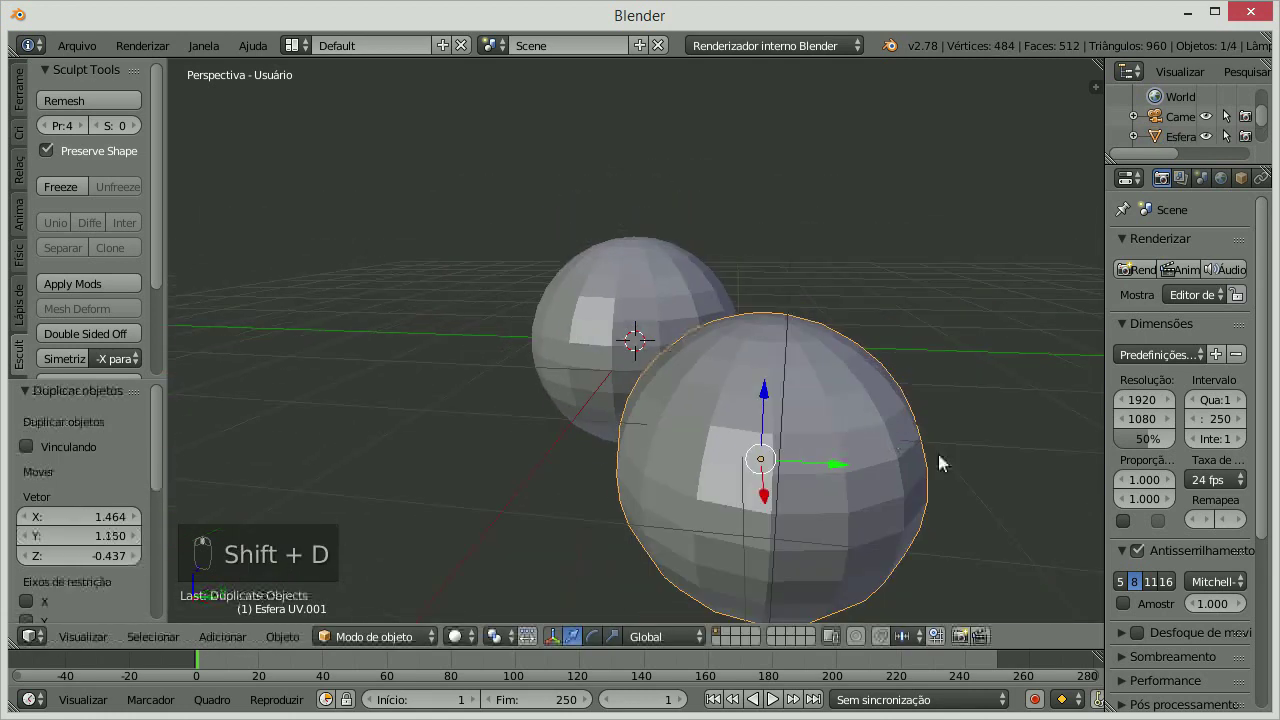
pyautogui.press('s')
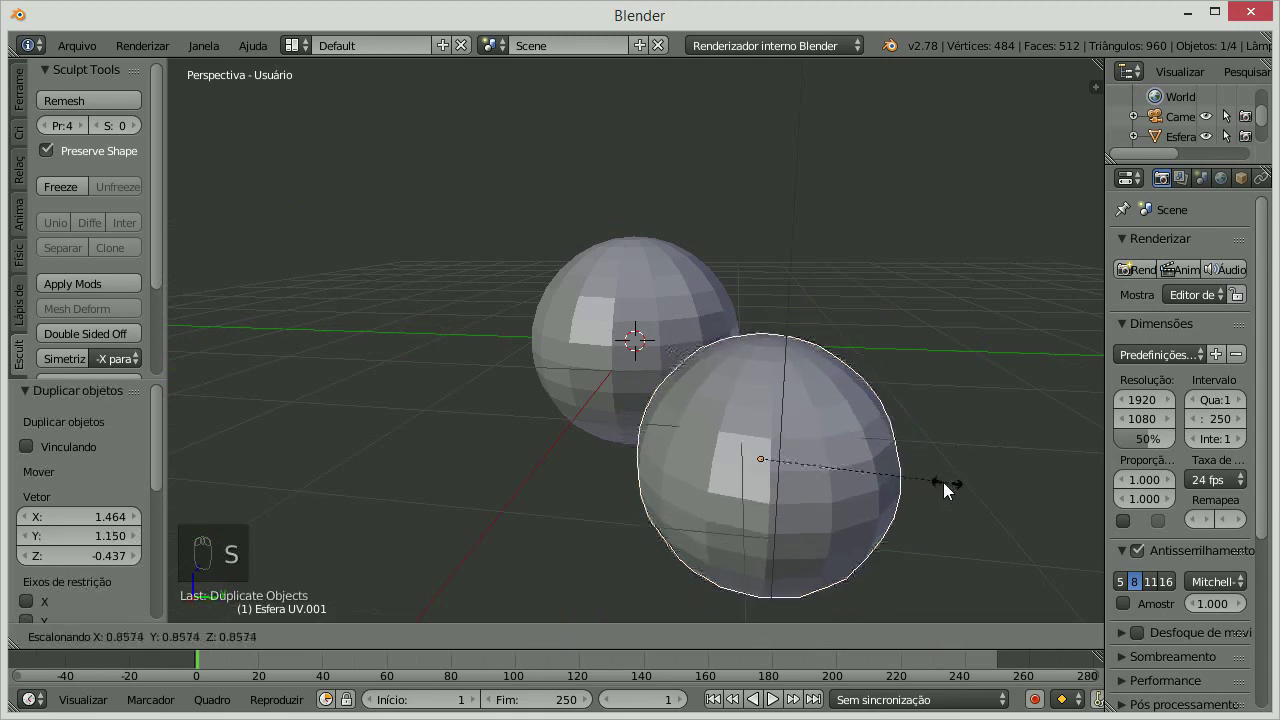
pyautogui.moveTo(759, 452); pyautogui.dragTo(910, 443)
pyautogui.press('s')
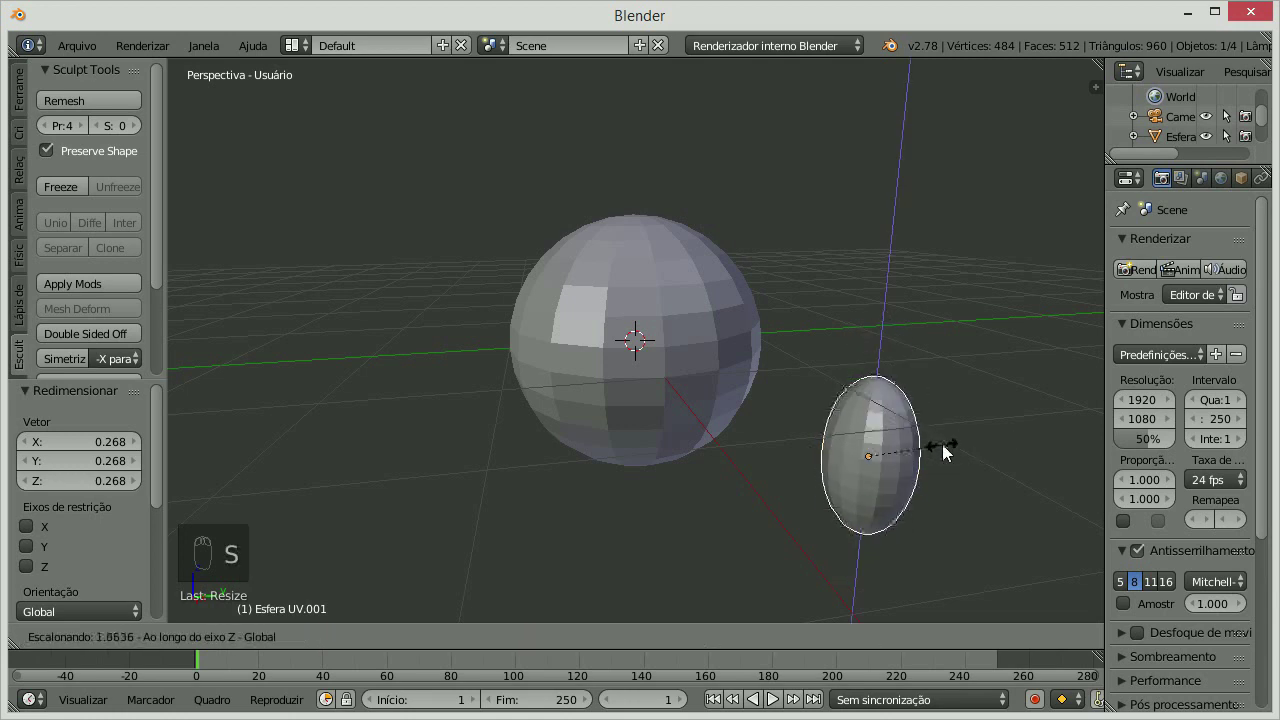
pyautogui.moveTo(887, 442); pyautogui.dragTo(948, 392)
pyautogui.moveTo(948, 392); pyautogui.dragTo(930, 292)
pyautogui.middleClick(893, 295)
pyautogui.moveTo(853, 315); pyautogui.dragTo(975, 331)
pyautogui.moveTo(975, 331); pyautogui.dragTo(855, 311)
pyautogui.click(855, 311)
# Rotate the ear so it tilts upright beside the head sphere.
pyautogui.middleClick(795, 220)
pyautogui.moveTo(793, 202); pyautogui.dragTo(913, 279)
pyautogui.middleClick(913, 279)
pyautogui.press('r')
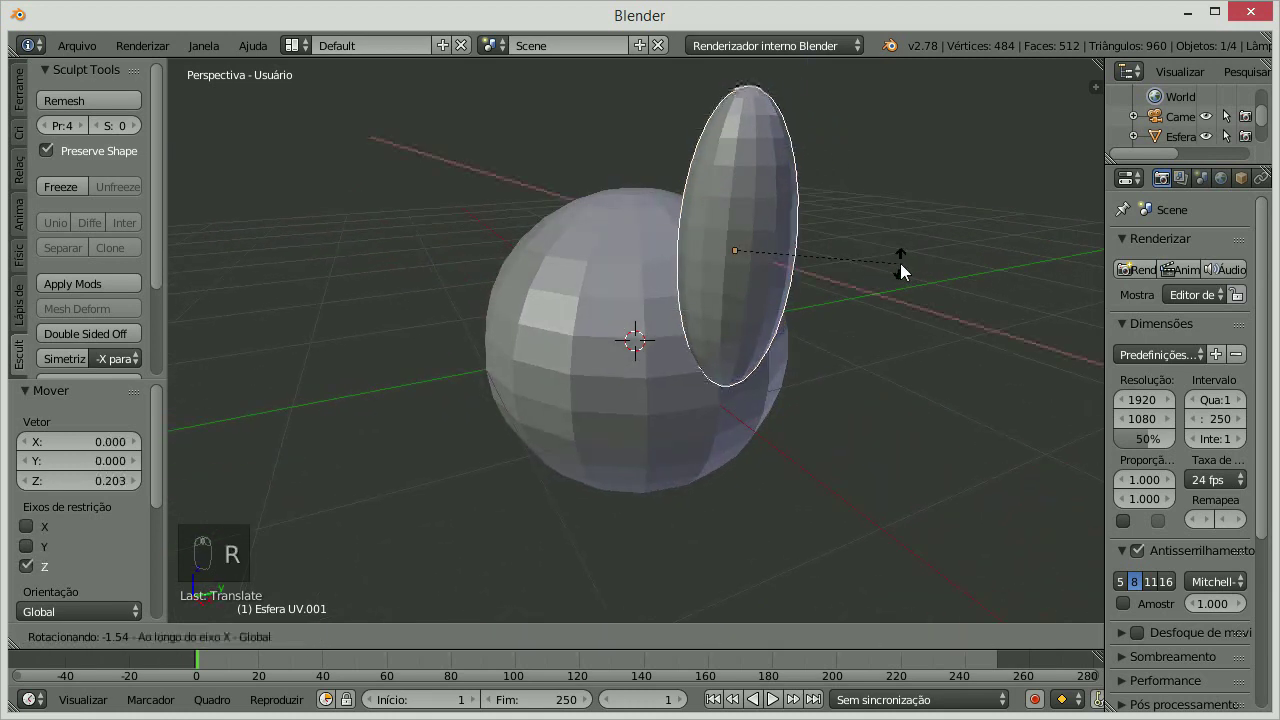
pyautogui.moveTo(830, 315); pyautogui.dragTo(867, 345)
pyautogui.moveTo(867, 345); pyautogui.dragTo(906, 343)
pyautogui.rightClick(906, 343)
# Move the ear along X until it rests against the top of the head.
pyautogui.moveTo(781, 295); pyautogui.dragTo(653, 326)
pyautogui.moveTo(774, 186); pyautogui.dragTo(902, 287)
pyautogui.moveTo(866, 325); pyautogui.dragTo(665, 333)
pyautogui.rightClick(665, 333)
pyautogui.moveTo(771, 306); pyautogui.dragTo(516, 451)
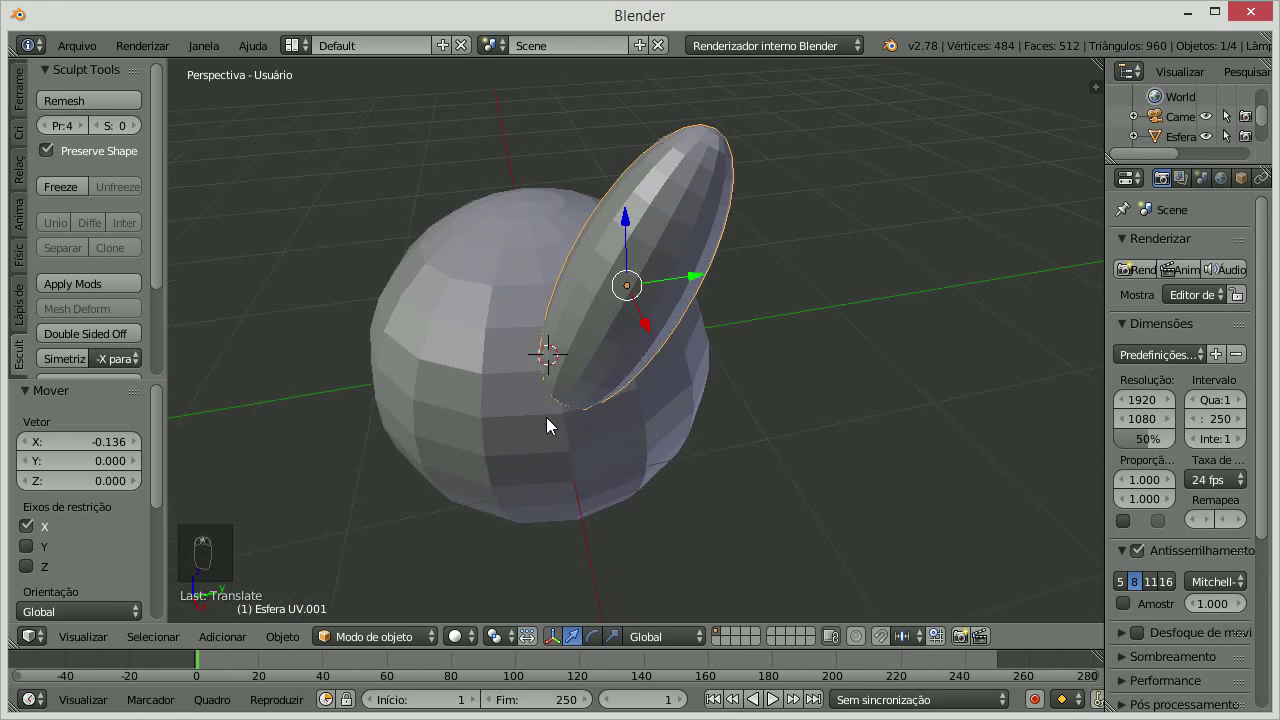
pyautogui.middleClick(549, 403)
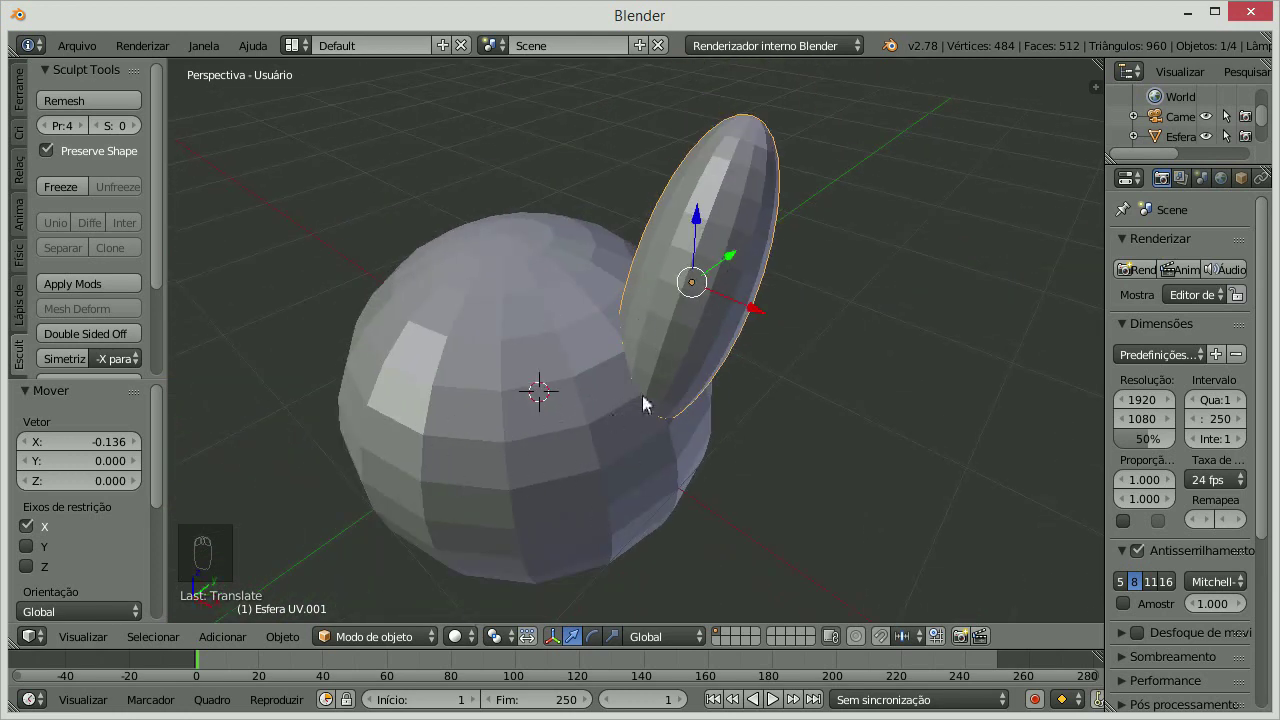
pyautogui.rightClick(557, 313)
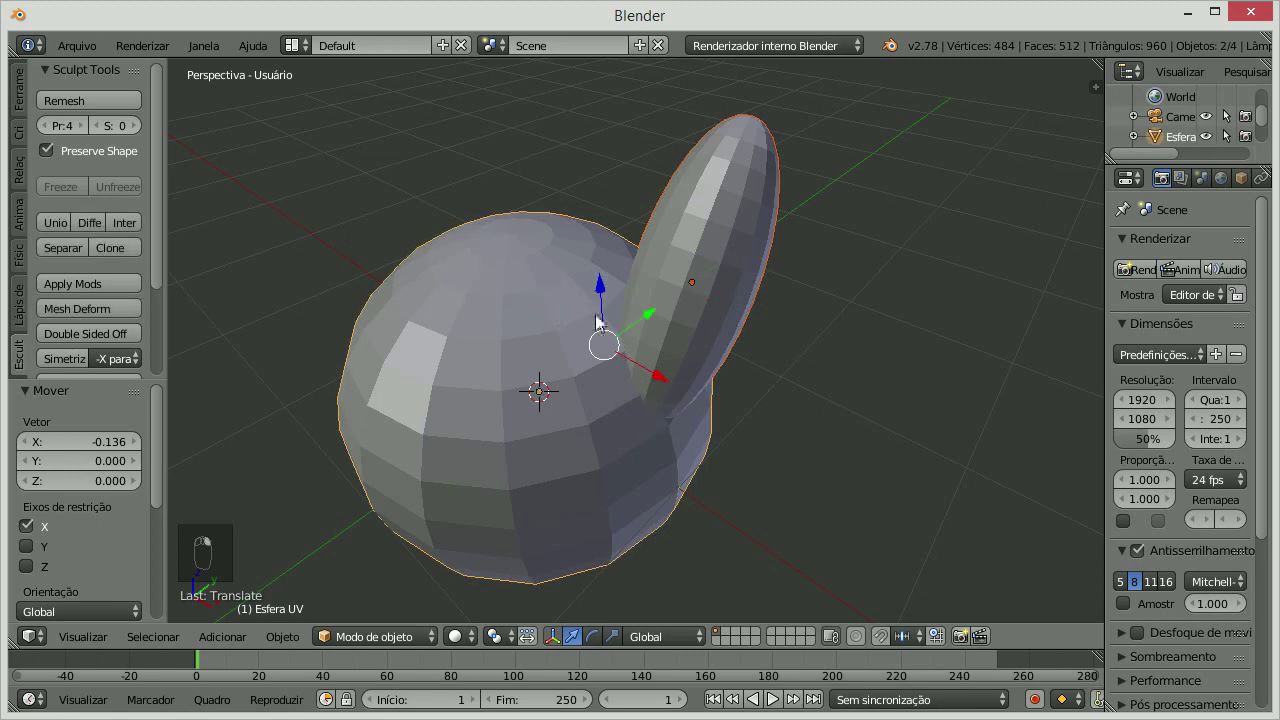
pyautogui.press('ctrl+j')
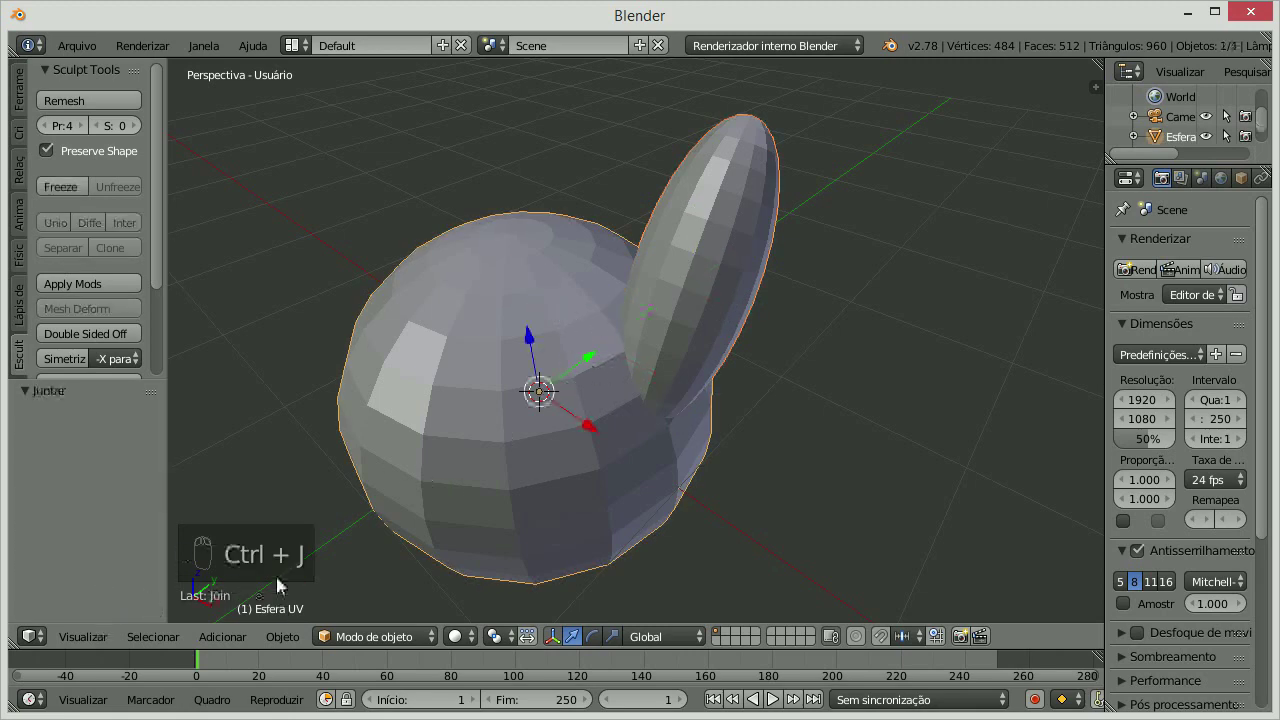
pyautogui.press('z')
pyautogui.middleClick(724, 335)
pyautogui.middleClick(734, 323)
pyautogui.moveTo(676, 337); pyautogui.dragTo(553, 265)
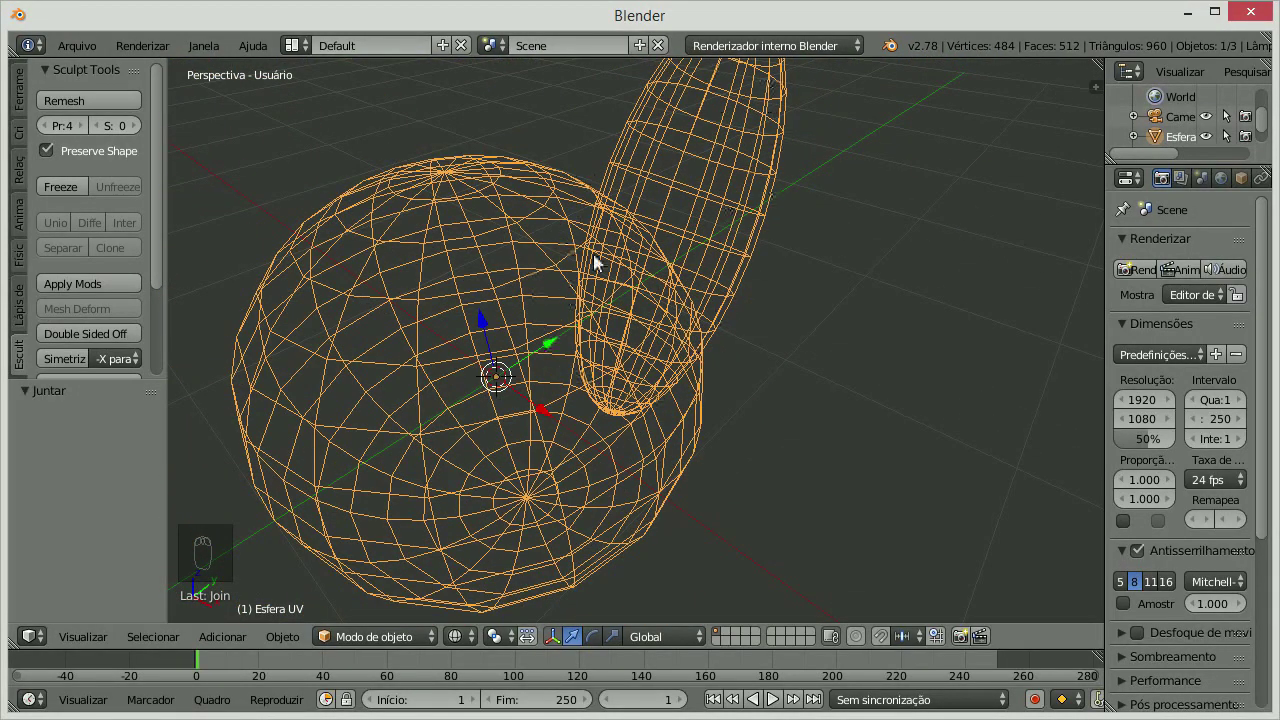
pyautogui.moveTo(763, 225); pyautogui.dragTo(554, 224)
pyautogui.moveTo(556, 222); pyautogui.dragTo(612, 238)
pyautogui.press('ctrl+z')
pyautogui.press('z')
pyautogui.middleClick(577, 241)
pyautogui.middleClick(629, 242)
pyautogui.rightClick(671, 221)
pyautogui.click(469, 255)
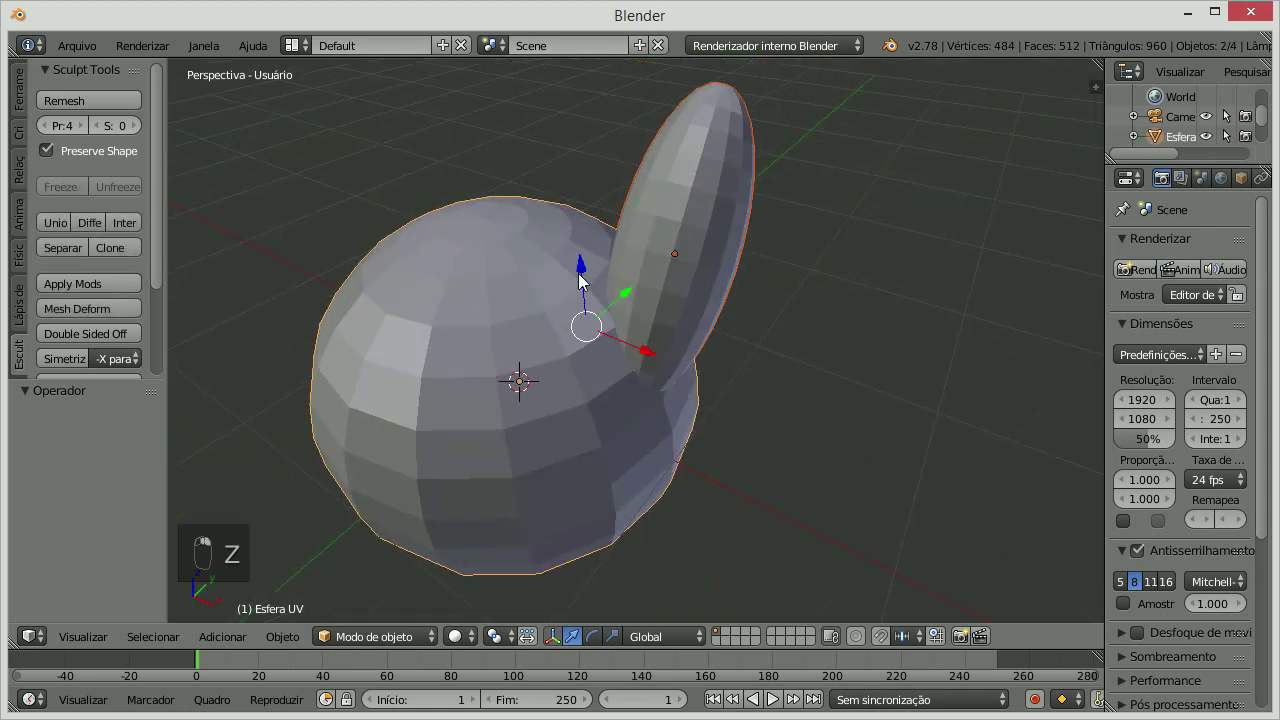
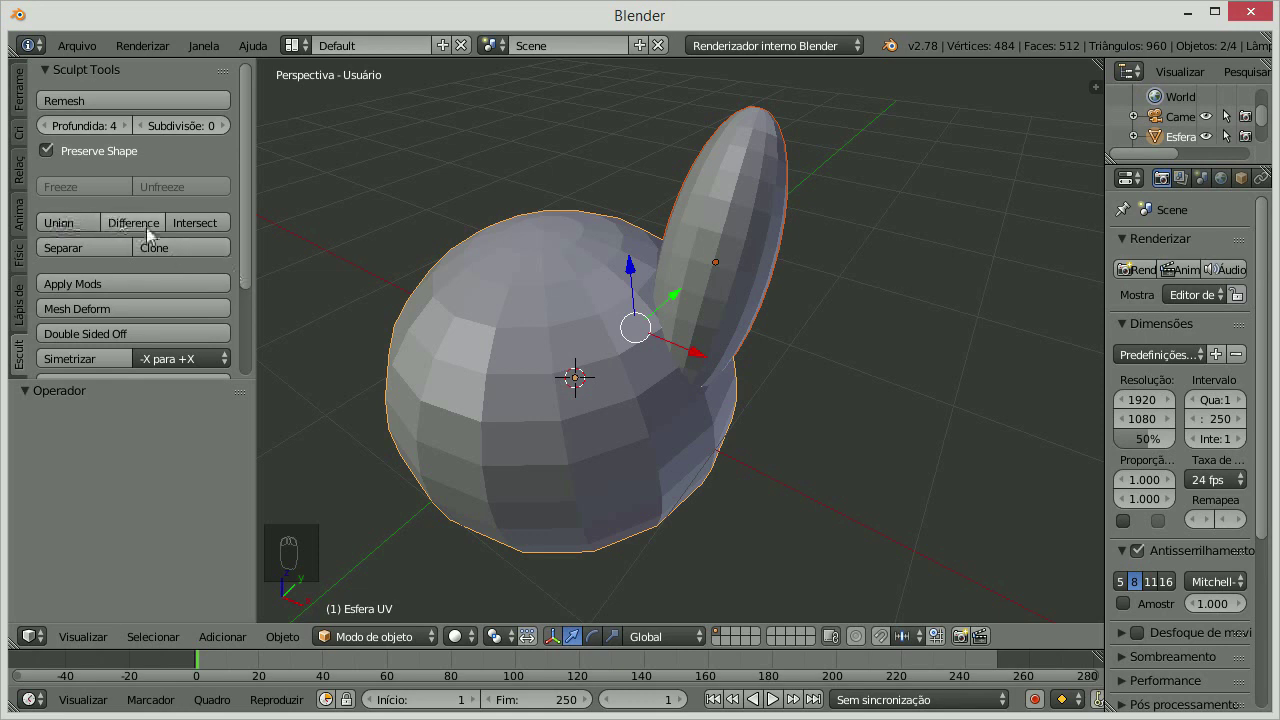
# Try boolean Difference and Intersect on head and ear, undoing each.
pyautogui.moveTo(147, 231); pyautogui.dragTo(613, 309)
pyautogui.middleClick(613, 309)
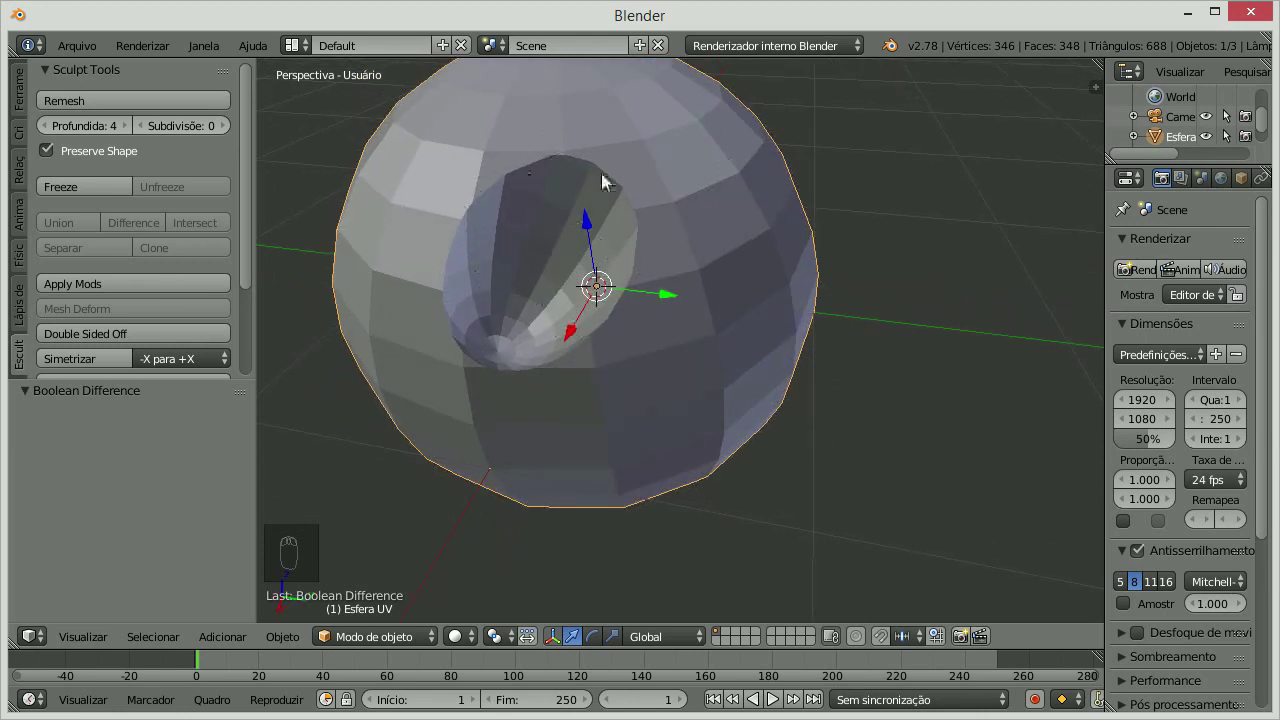
pyautogui.press('ctrl+z')
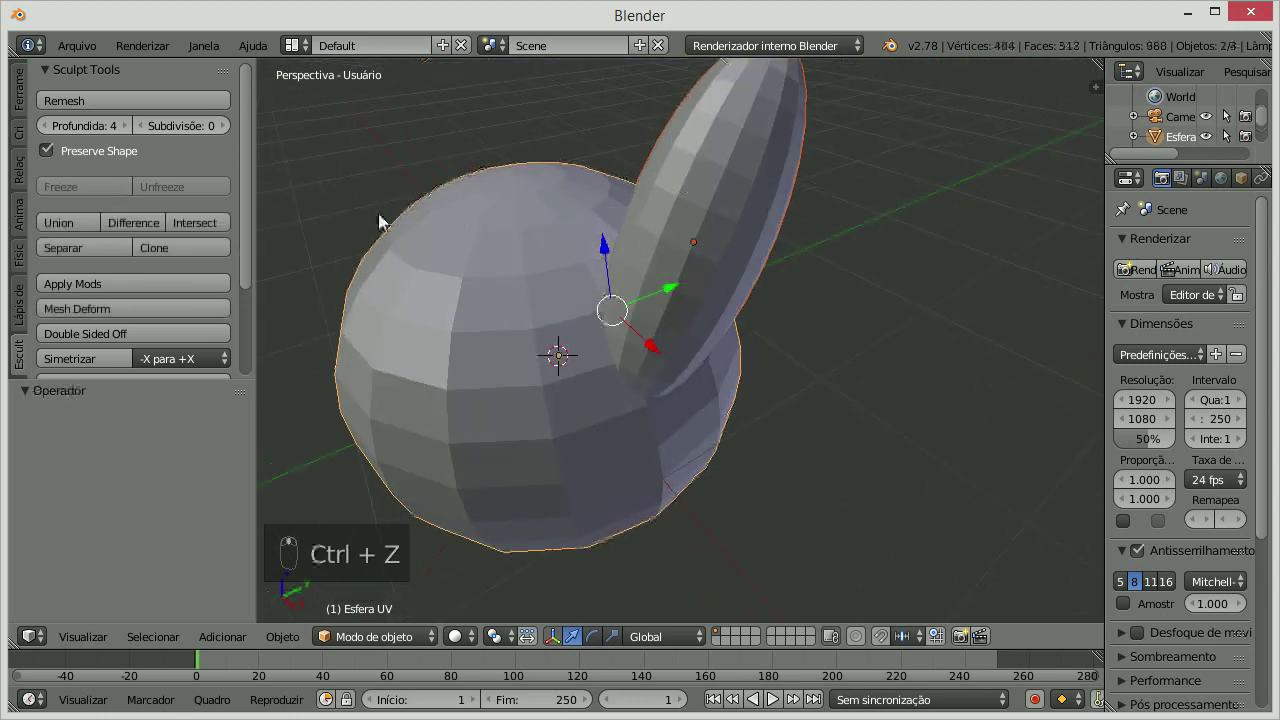
pyautogui.moveTo(213, 230); pyautogui.dragTo(683, 301)
pyautogui.middleClick(785, 297)
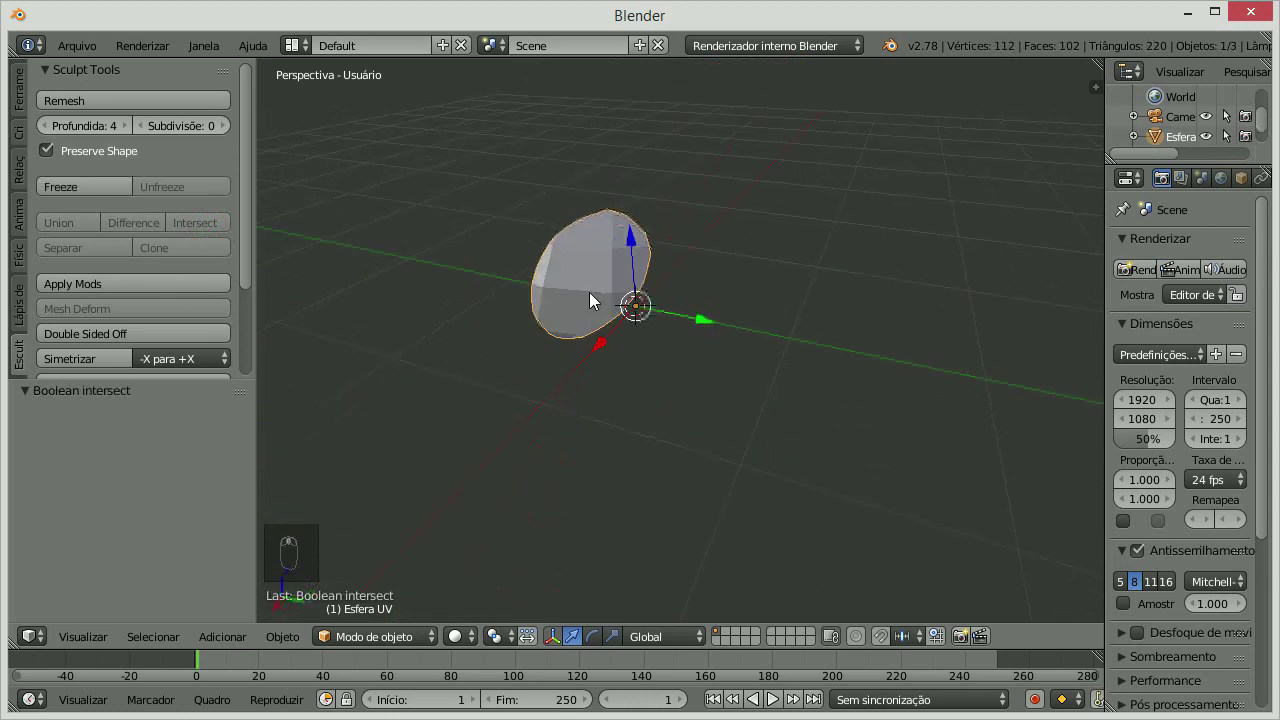
pyautogui.press('ctrl+z')
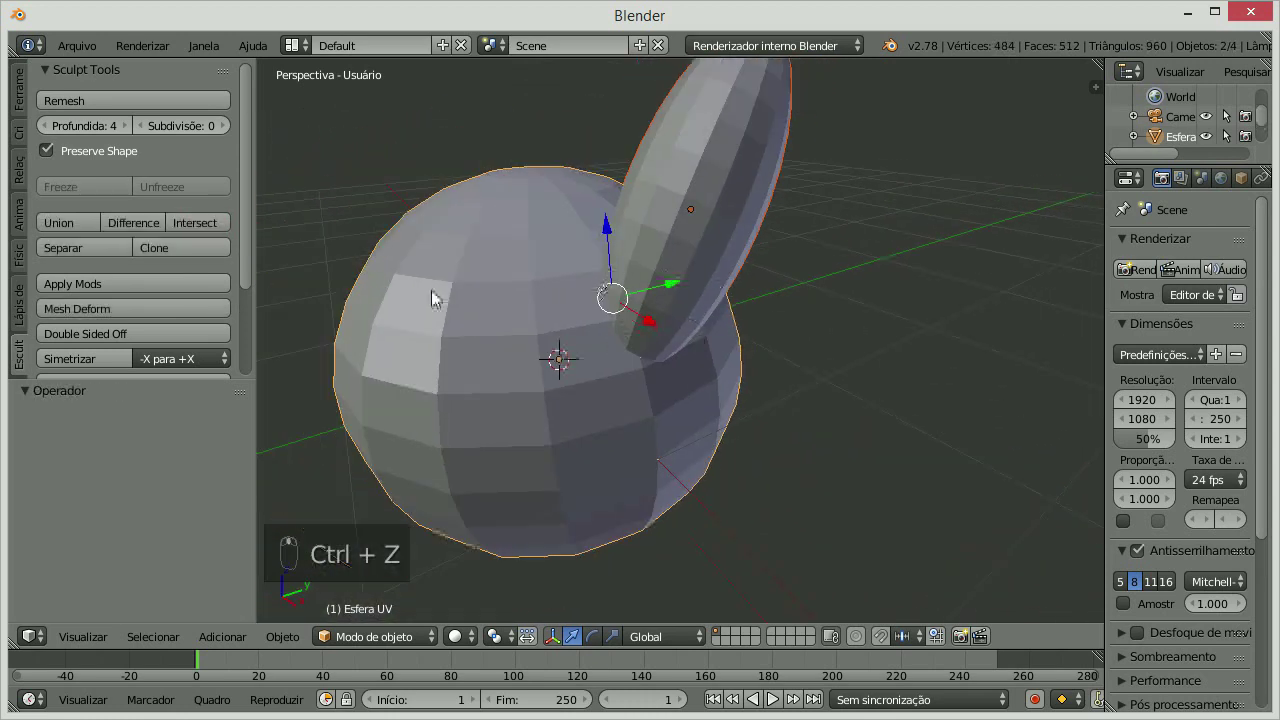
# Apply boolean Union to fuse head and ear, checking the result in wireframe.
pyautogui.moveTo(68, 231); pyautogui.dragTo(700, 335)
pyautogui.middleClick(642, 319)
pyautogui.moveTo(700, 335); pyautogui.dragTo(705, 337)
pyautogui.press('z')
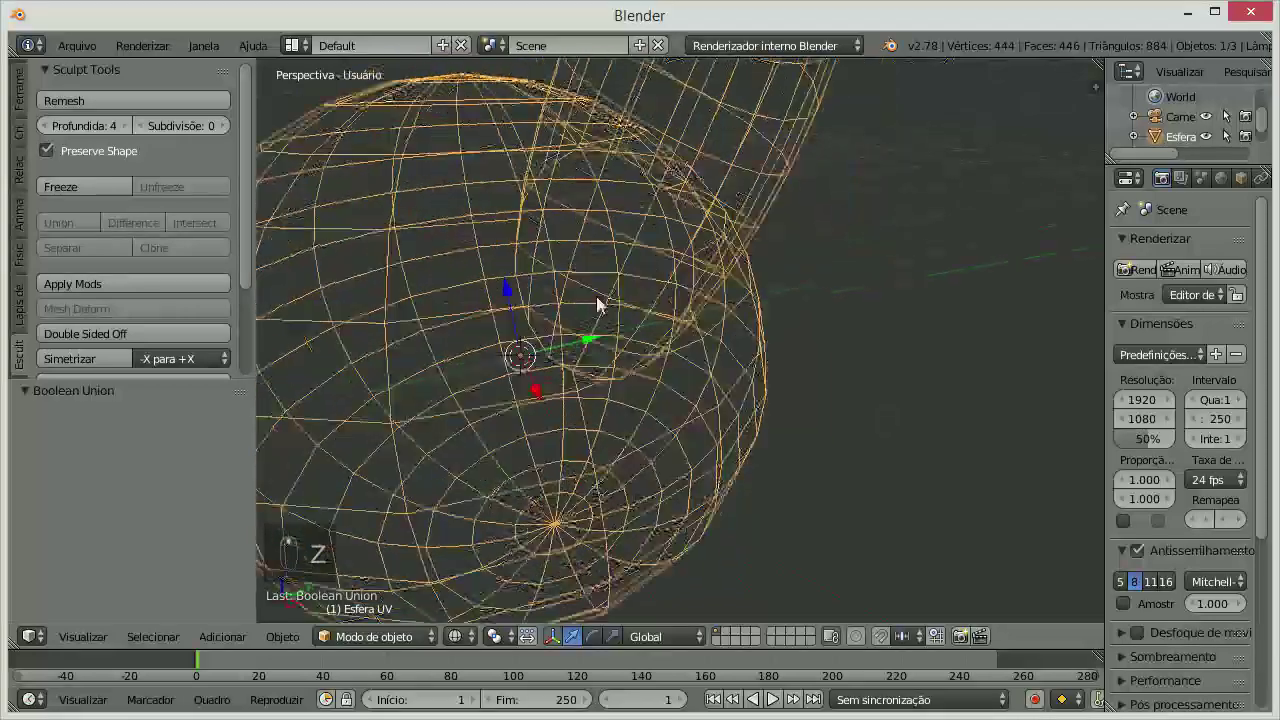
pyautogui.middleClick(714, 300)
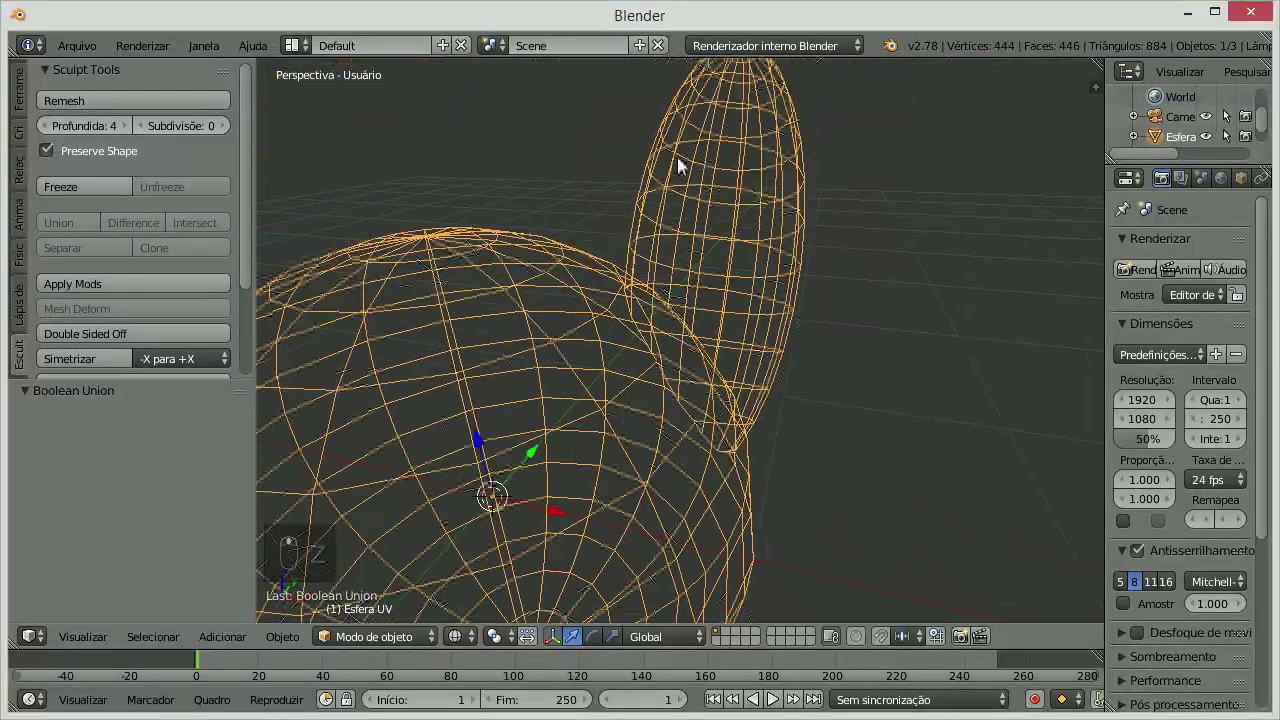
pyautogui.middleClick(481, 369)
# Leave wireframe and change the view around the duplicated head.
pyautogui.press('z')
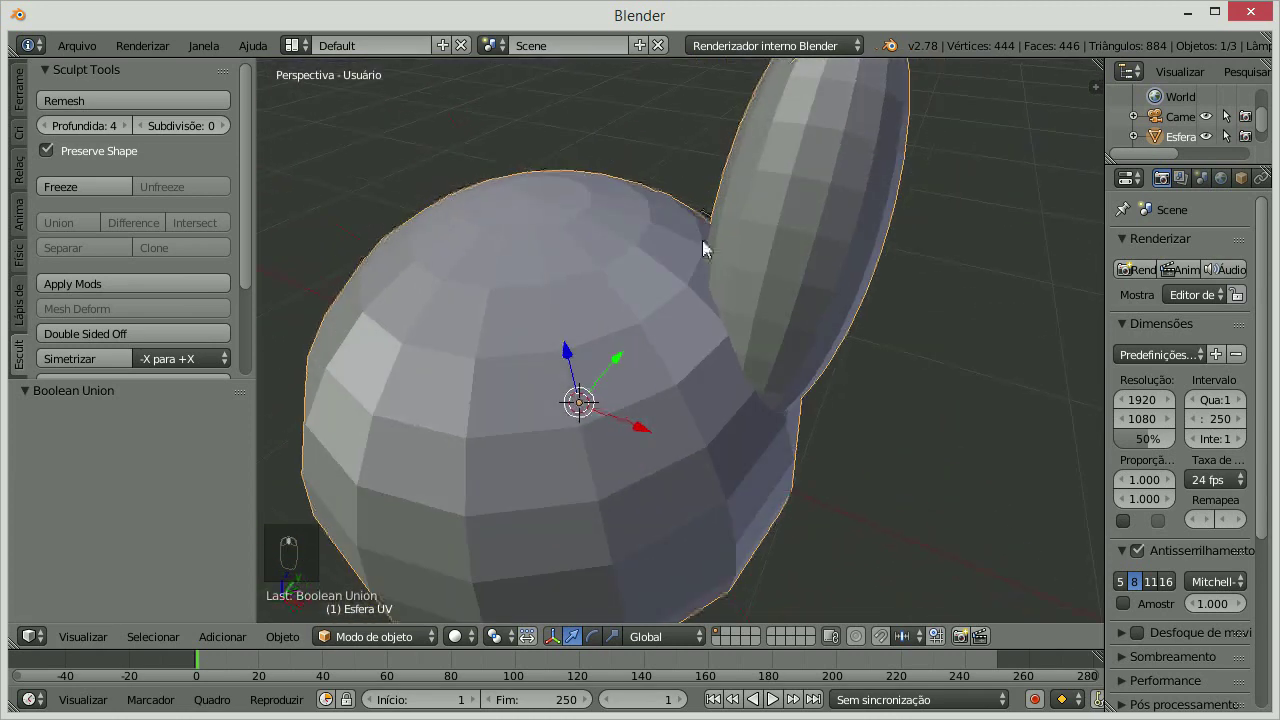
pyautogui.middleClick(520, 270)
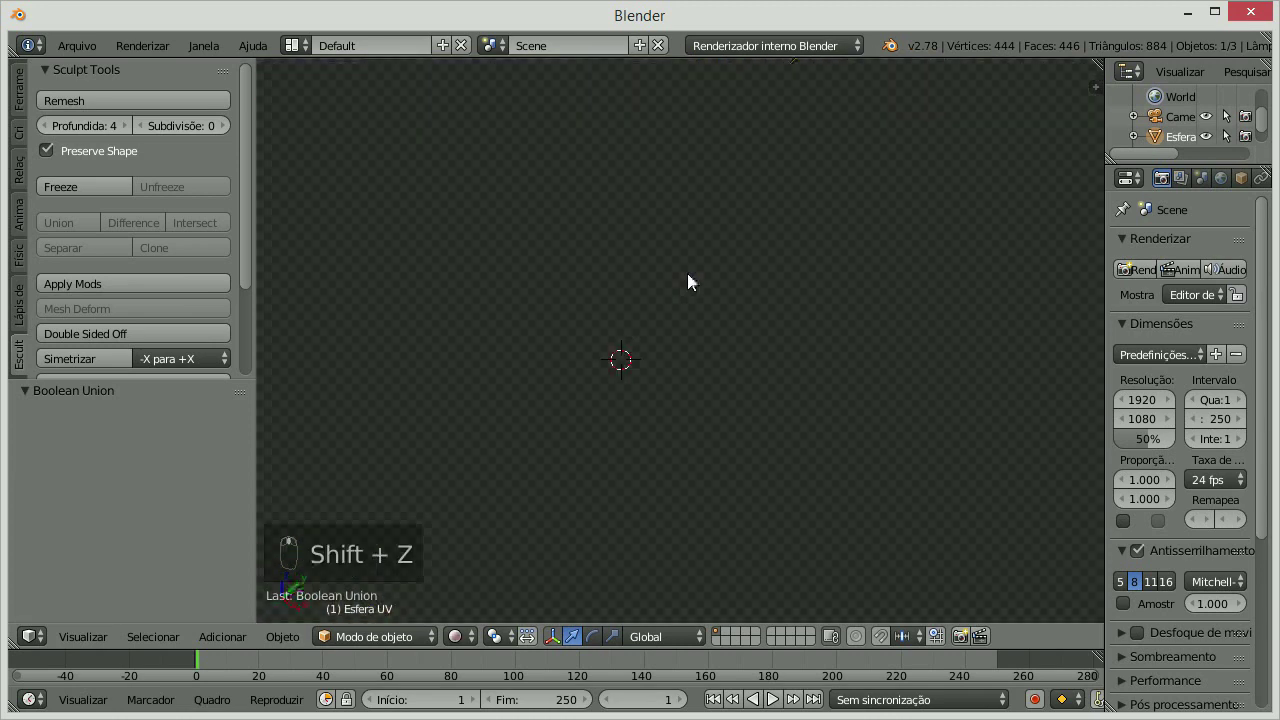
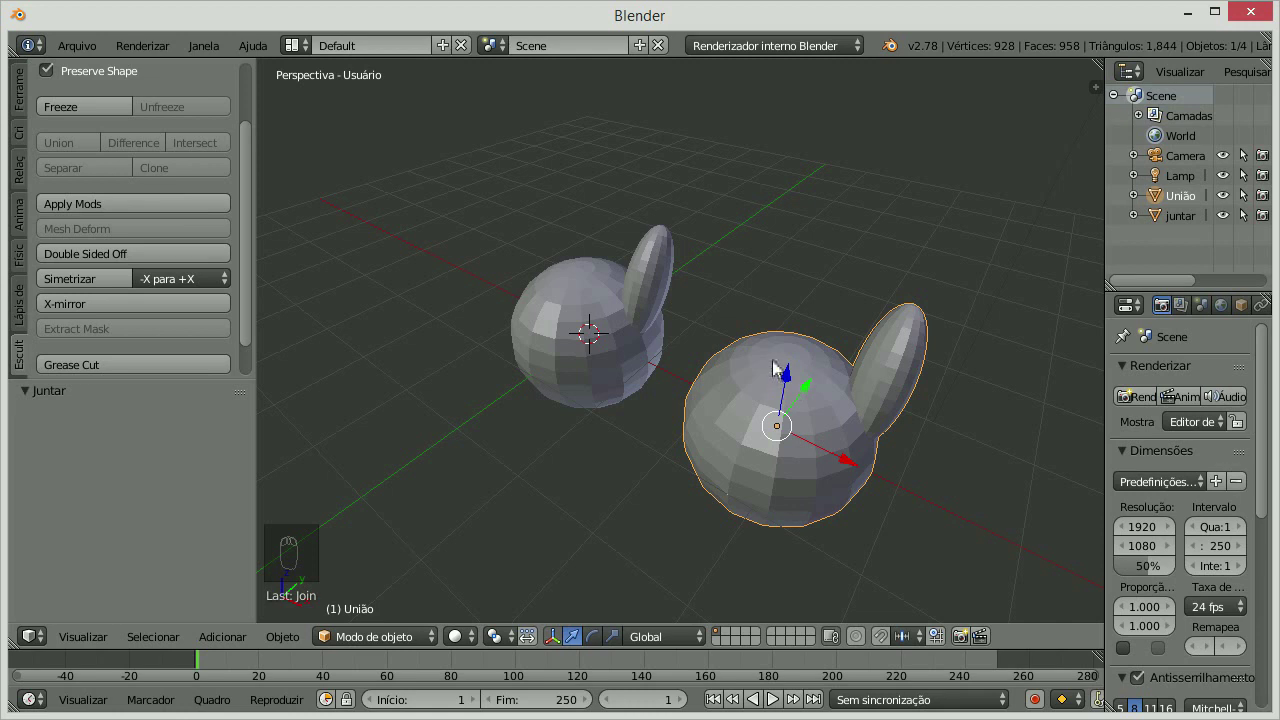
# Undo the failed symmetrize and switch the direction to +X to -X.
pyautogui.moveTo(104, 285); pyautogui.dragTo(785, 344)
pyautogui.moveTo(866, 435); pyautogui.dragTo(1034, 438)
pyautogui.press('ctrl+z')
pyautogui.moveTo(861, 479); pyautogui.dragTo(933, 421)
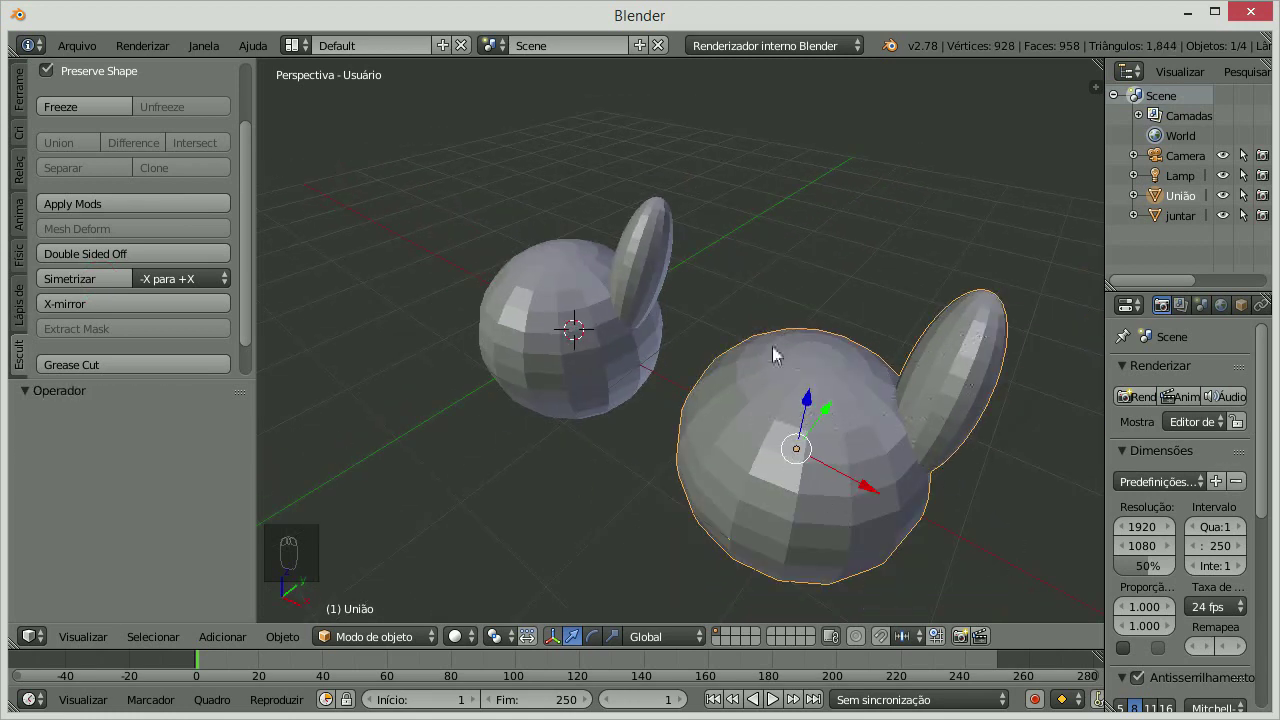
pyautogui.moveTo(173, 282); pyautogui.dragTo(171, 241)
pyautogui.moveTo(208, 291); pyautogui.dragTo(203, 239)
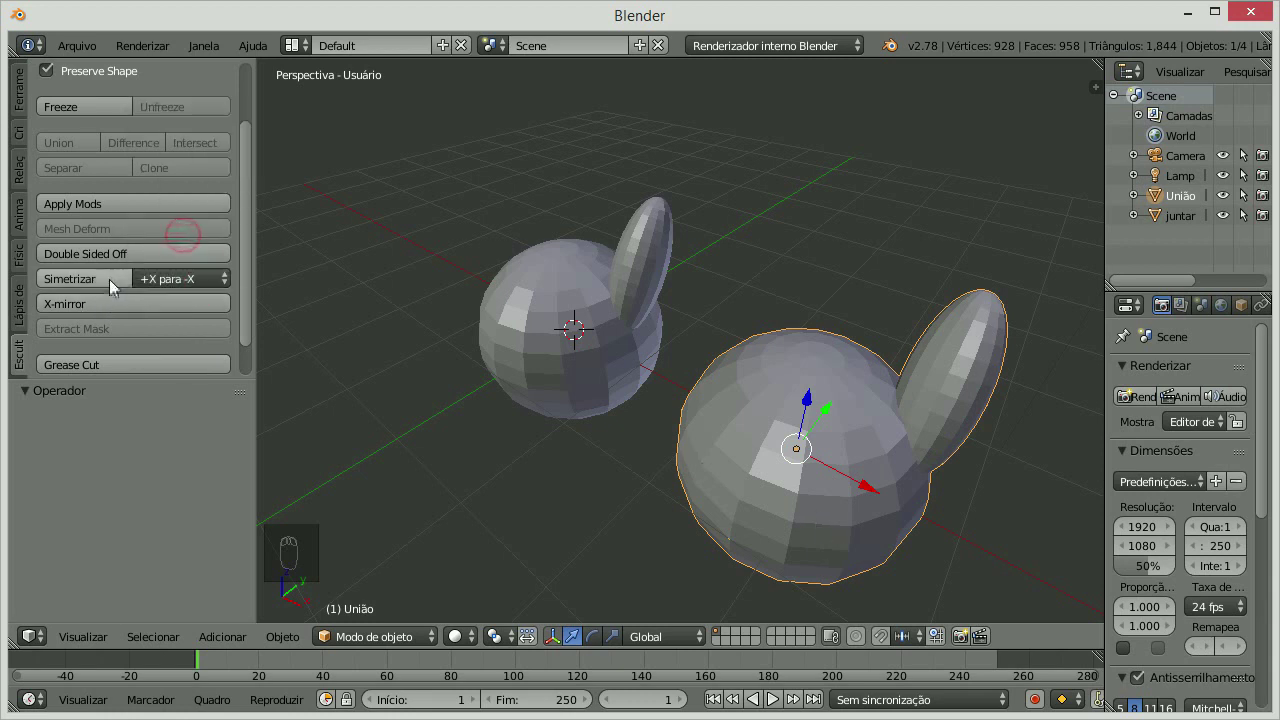
# Symmetrize each head so both carry a mirrored pair of ears.
pyautogui.moveTo(87, 287); pyautogui.dragTo(730, 392)
pyautogui.moveTo(680, 423); pyautogui.dragTo(963, 299)
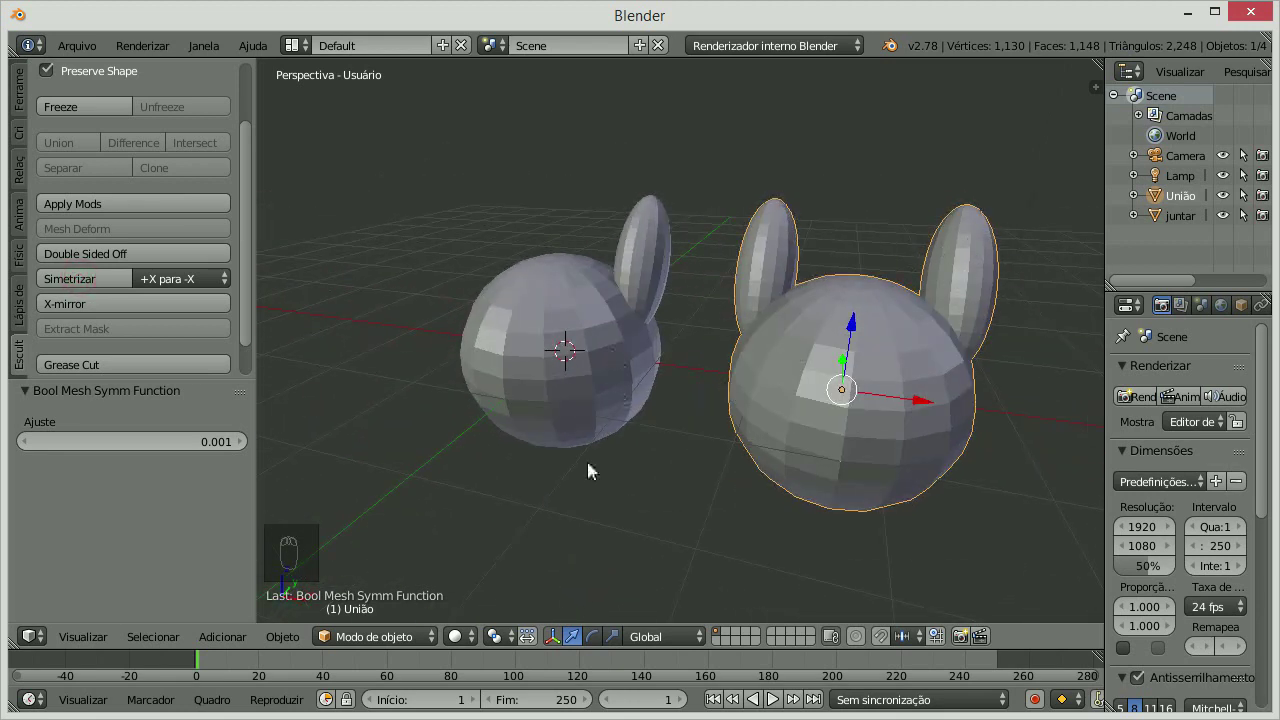
pyautogui.moveTo(577, 371); pyautogui.dragTo(315, 323)
pyautogui.moveTo(93, 281); pyautogui.dragTo(671, 331)
pyautogui.moveTo(675, 331); pyautogui.dragTo(757, 330)
# Return to solid shading, select a head and bring up its modifier settings for Multiresolution.
pyautogui.press('z')
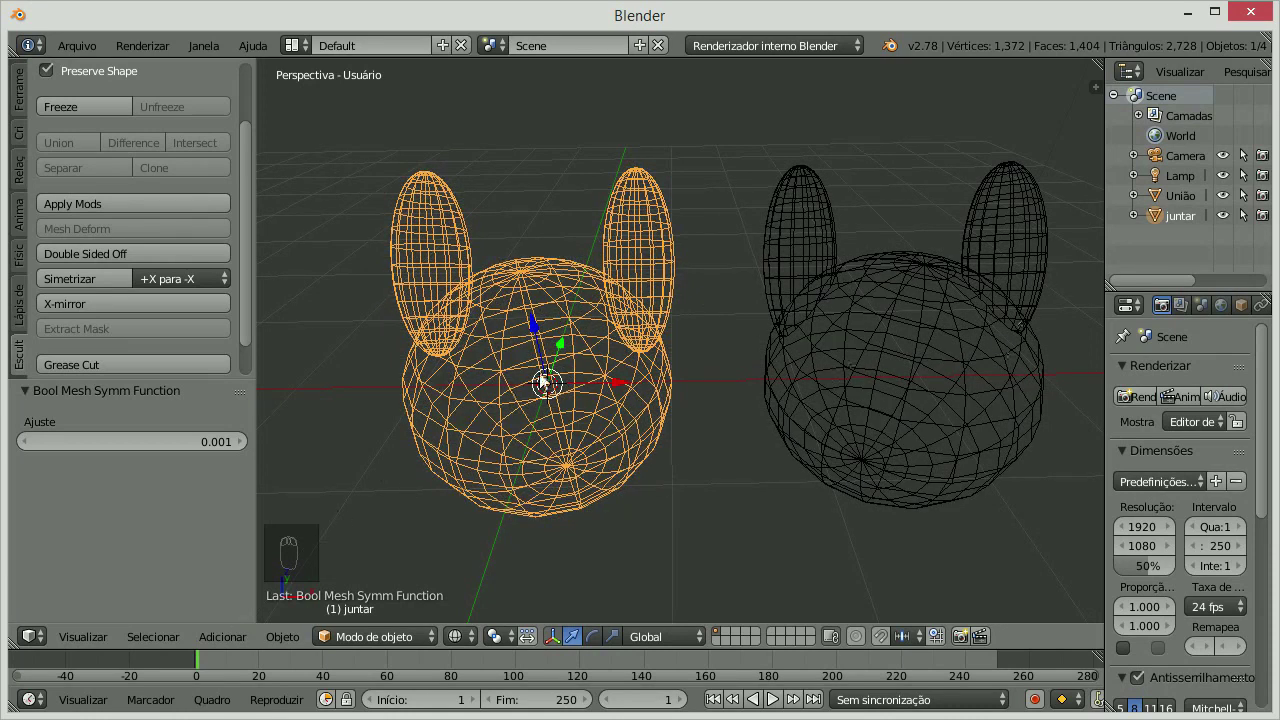
pyautogui.press('z')
pyautogui.moveTo(914, 341); pyautogui.dragTo(1187, 362)
pyautogui.moveTo(254, 200); pyautogui.dragTo(1238, 316)
pyautogui.moveTo(1240, 311); pyautogui.dragTo(1173, 354)
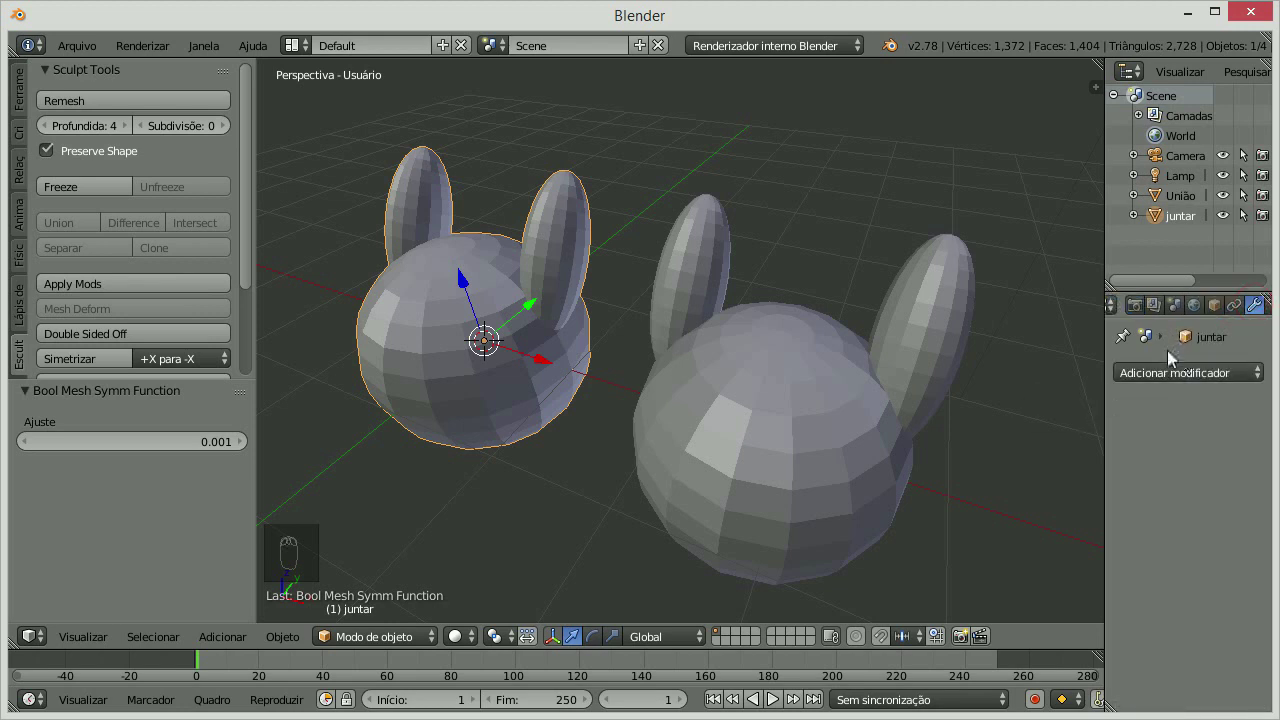
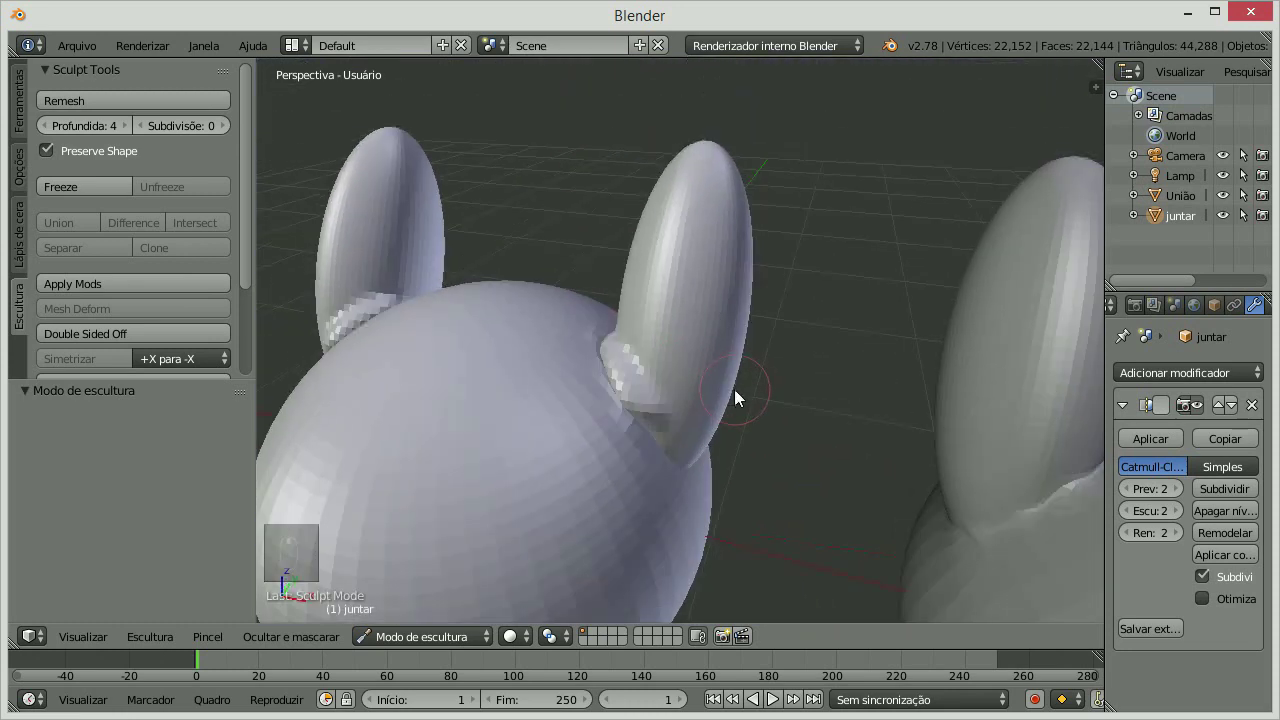
# Zoom to an ear joint, resize the brush and switch to the Smooth sculpt brush.
pyautogui.press('ctrl+z')
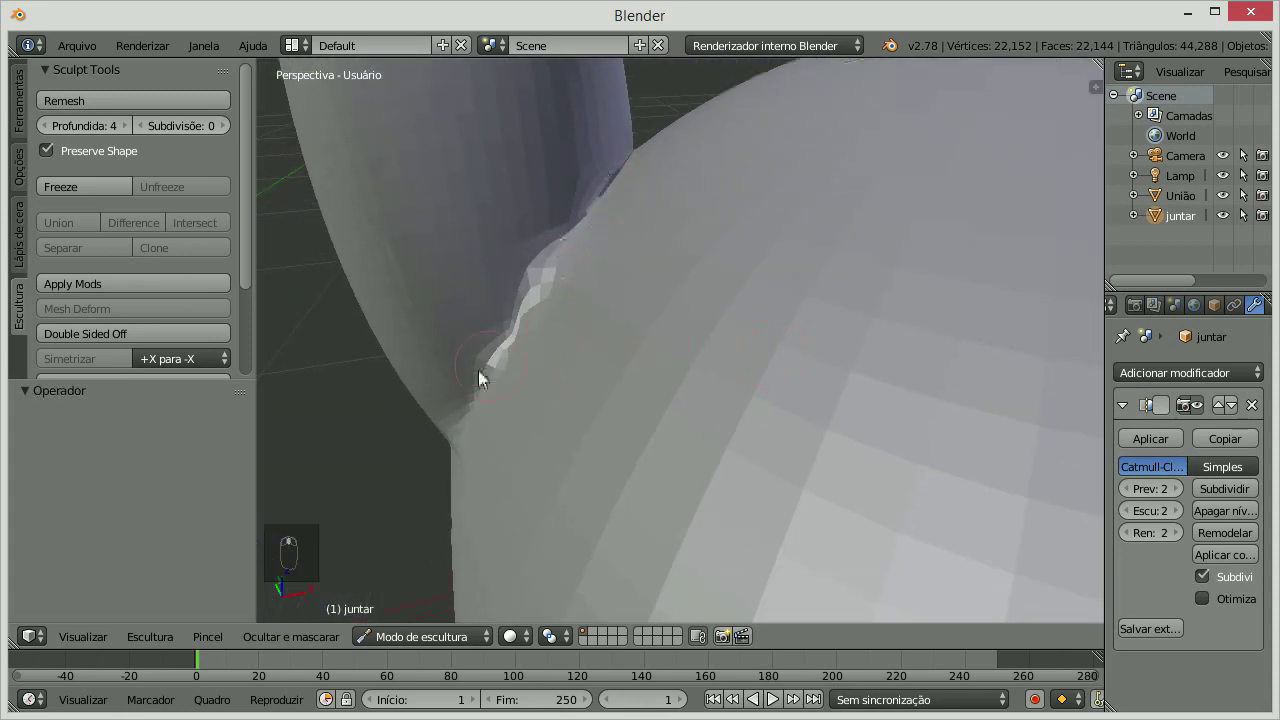
pyautogui.press(']')
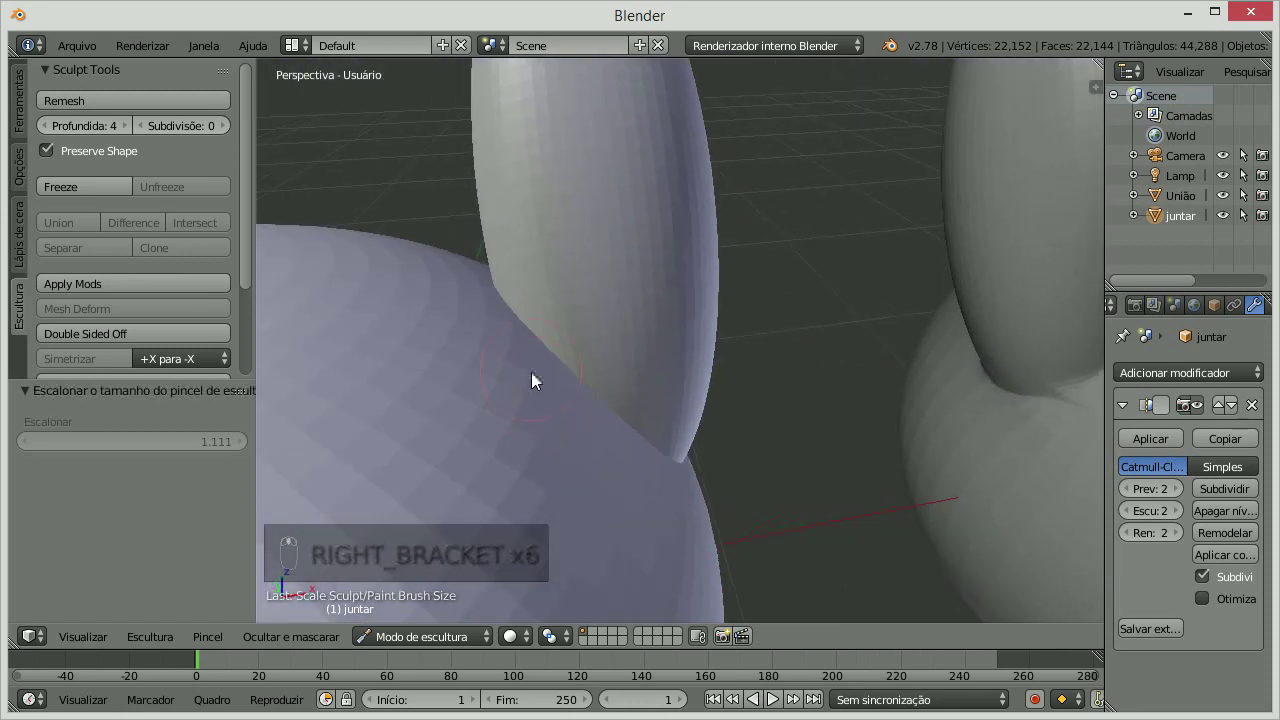
pyautogui.moveTo(523, 321); pyautogui.dragTo(521, 297)
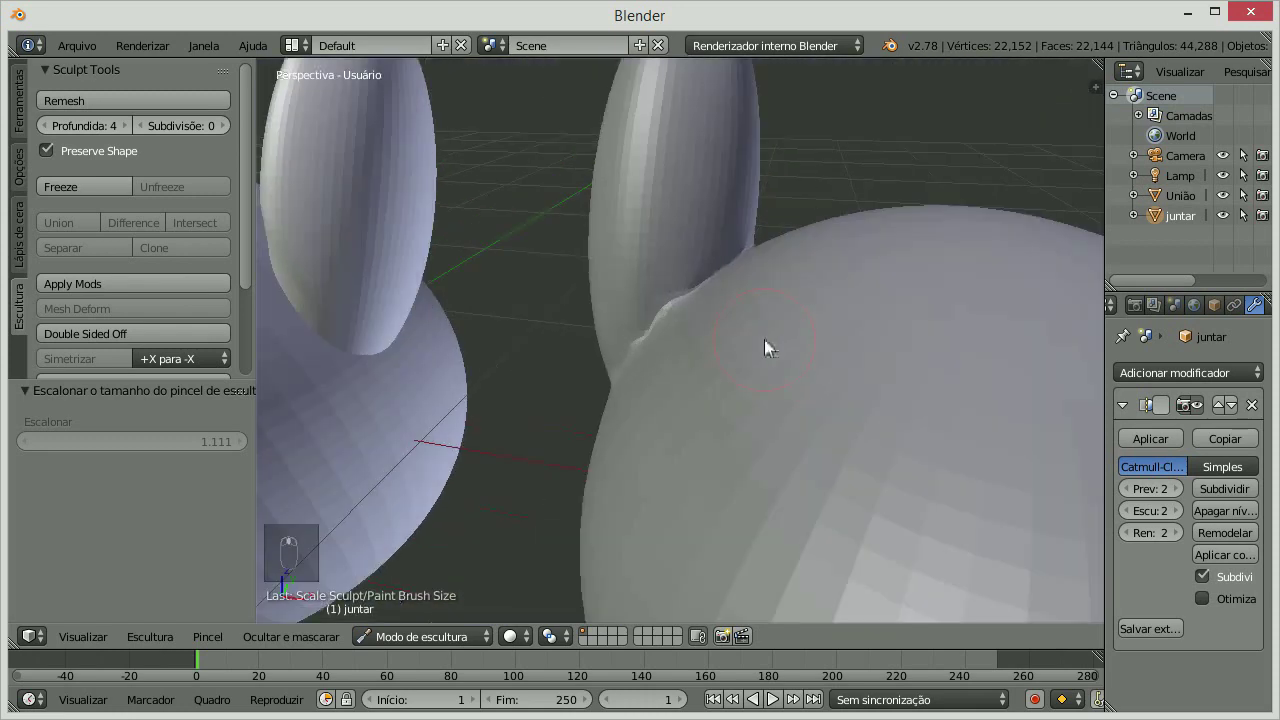
pyautogui.moveTo(28, 121); pyautogui.dragTo(863, 367)
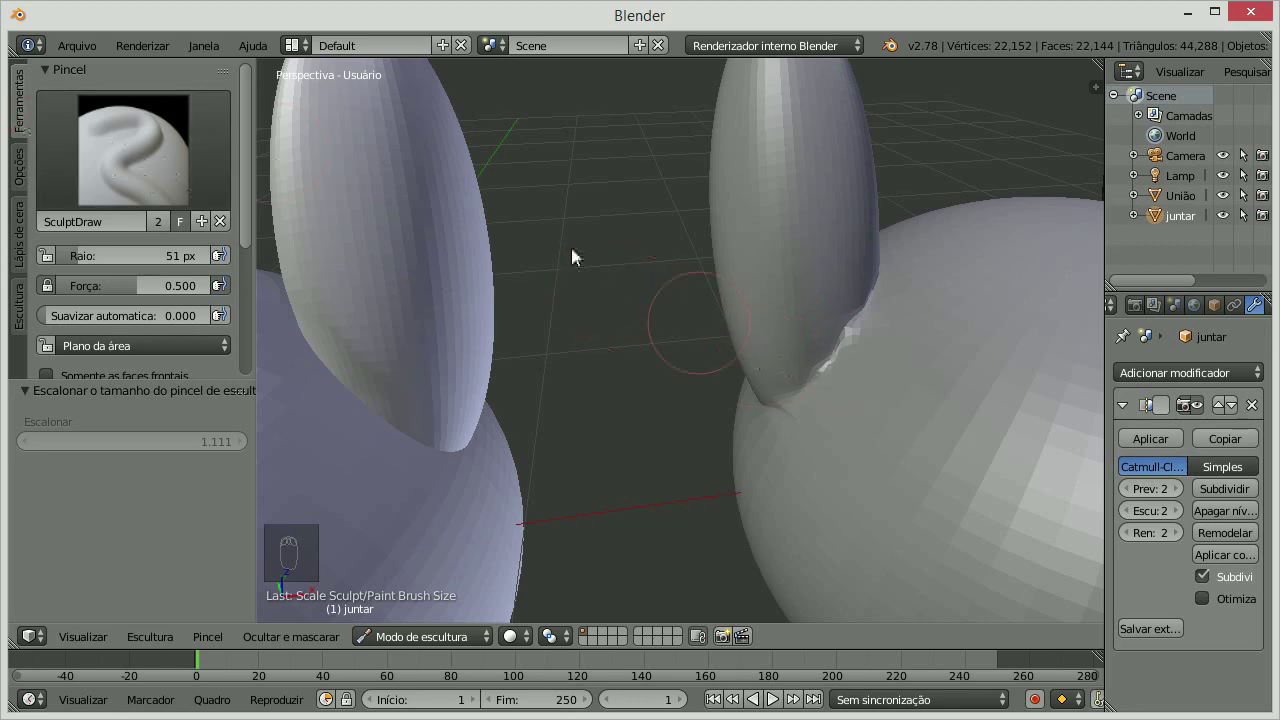
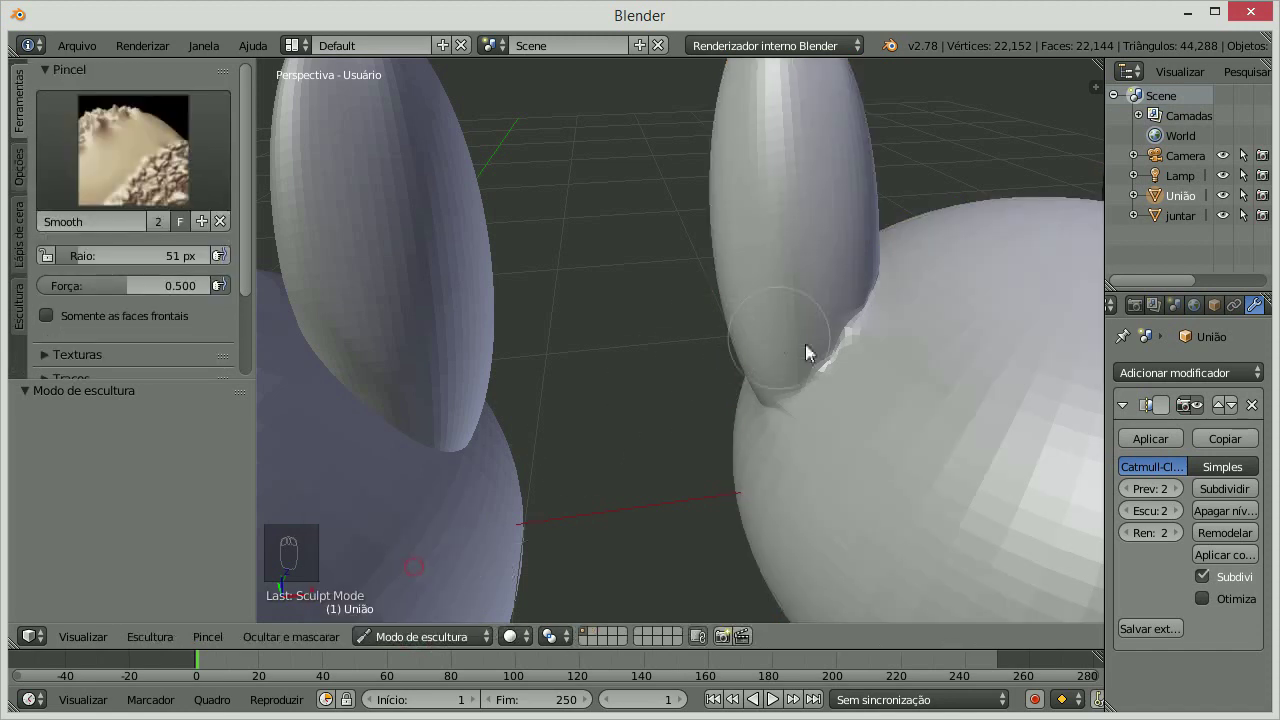
# Smooth the creases where both ears of the União head meet the head.
pyautogui.moveTo(778, 365); pyautogui.dragTo(681, 302)
pyautogui.moveTo(681, 302); pyautogui.dragTo(556, 493)
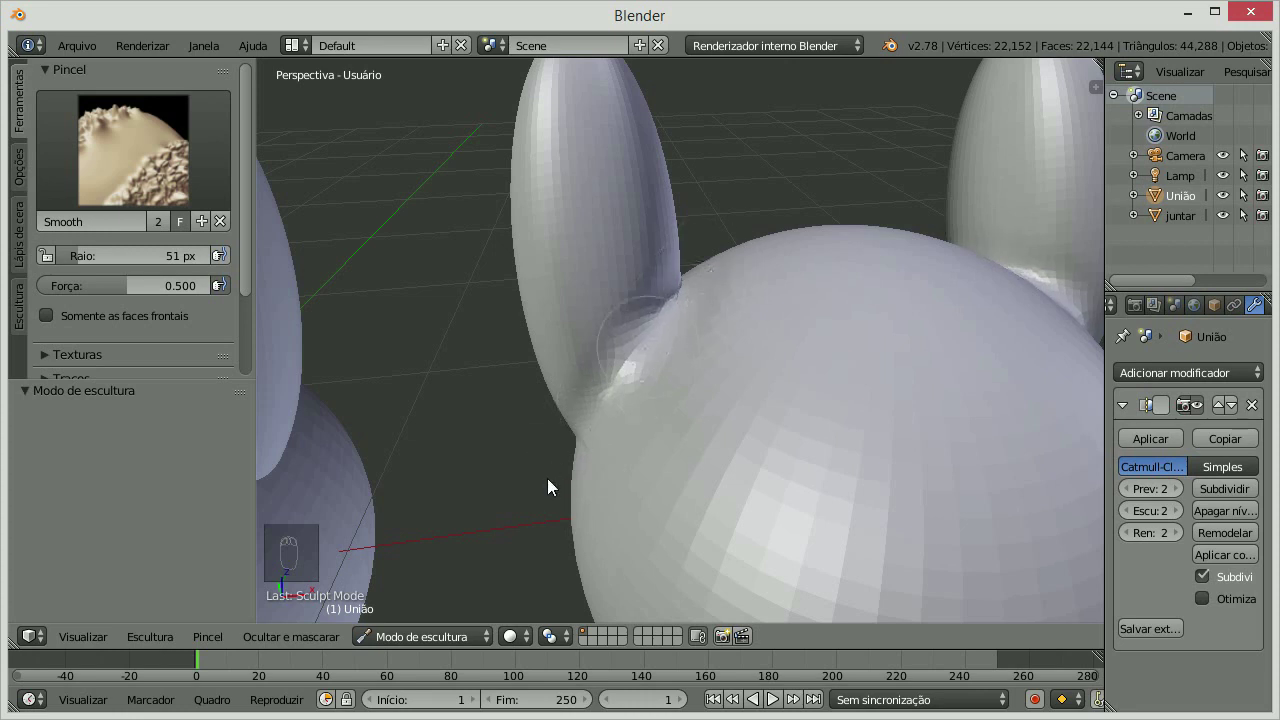
pyautogui.middleClick(583, 406)
pyautogui.moveTo(997, 354); pyautogui.dragTo(826, 320)
pyautogui.click(826, 320)
pyautogui.middleClick(763, 333)
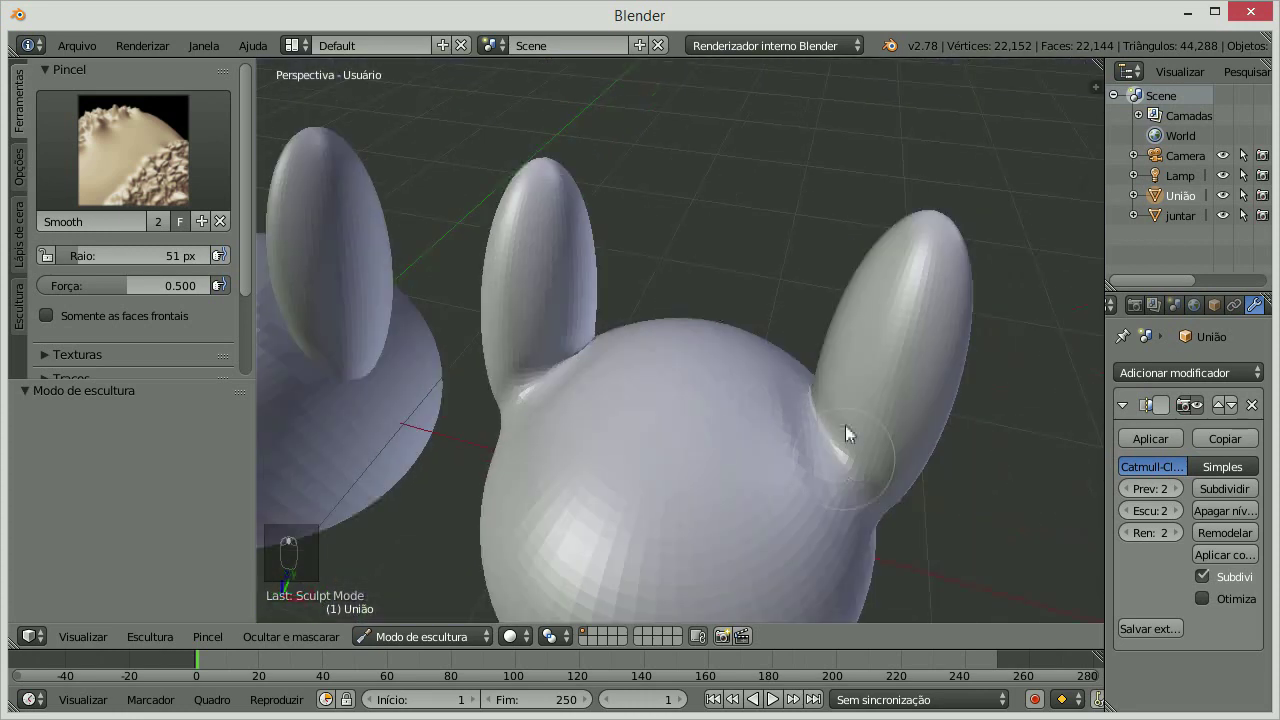
pyautogui.moveTo(816, 432); pyautogui.dragTo(899, 507)
pyautogui.moveTo(831, 447); pyautogui.dragTo(521, 392)
pyautogui.moveTo(521, 392); pyautogui.dragTo(532, 429)
# Smooth the remaining joint roughness, then leave Sculpt Mode for Object Mode.
pyautogui.middleClick(531, 428)
pyautogui.moveTo(453, 365); pyautogui.dragTo(513, 287)
pyautogui.middleClick(512, 287)
pyautogui.moveTo(543, 263); pyautogui.dragTo(493, 322)
pyautogui.moveTo(496, 339); pyautogui.dragTo(802, 381)
pyautogui.middleClick(580, 358)
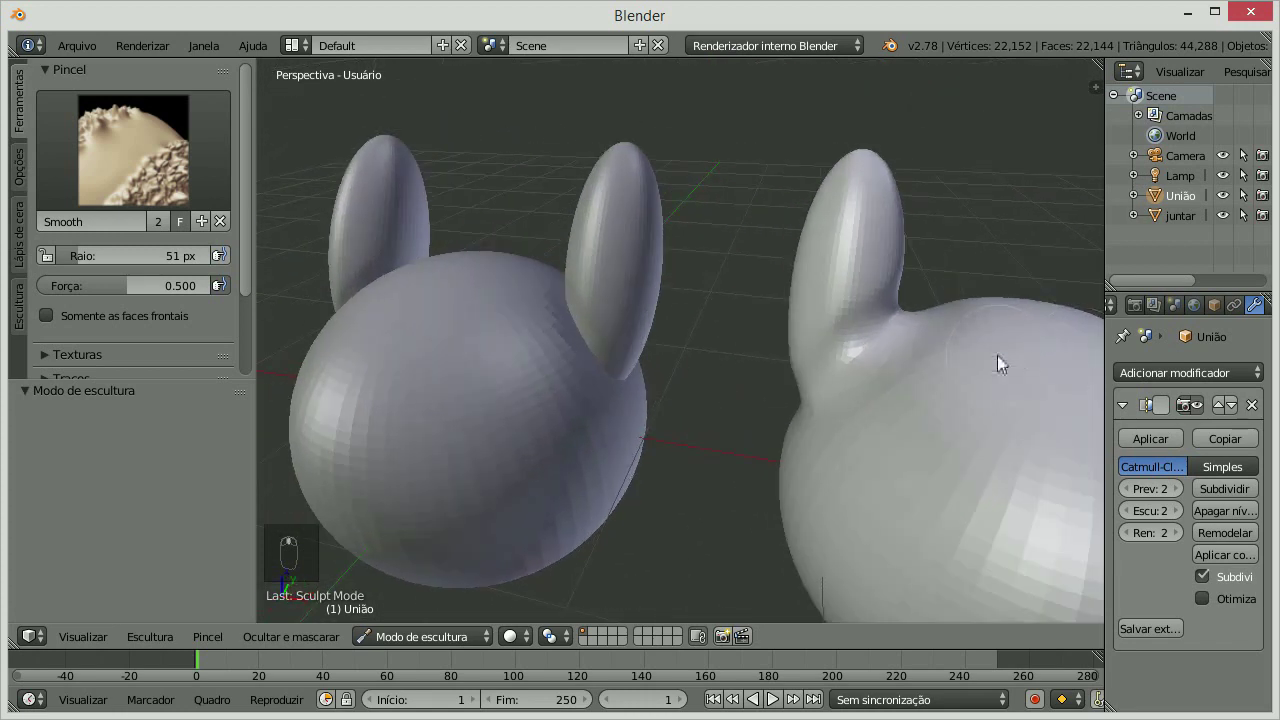
pyautogui.press('Tab')
pyautogui.press('Tab')
pyautogui.moveTo(439, 643); pyautogui.dragTo(407, 646)
pyautogui.press('Tab')
pyautogui.moveTo(466, 339); pyautogui.dragTo(485, 559)
# Select the juntar head and orbit to face its ear joints in Sculpt Mode.
pyautogui.click(409, 642)
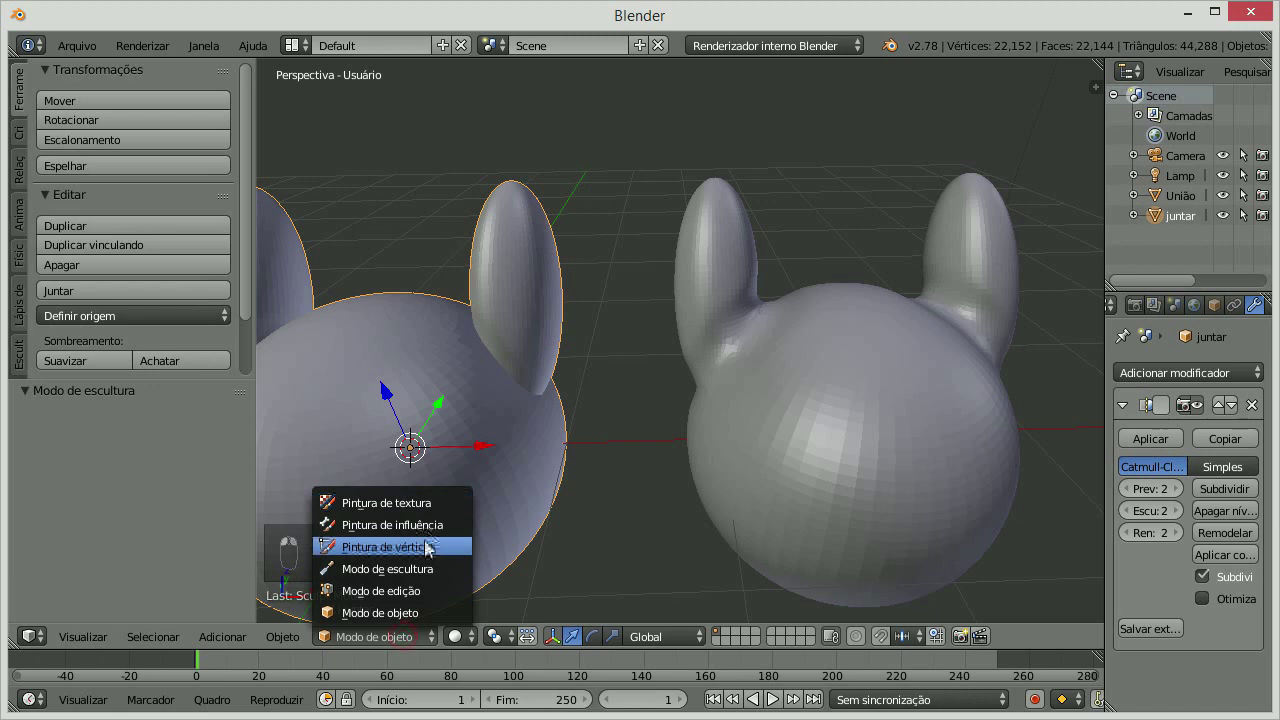
pyautogui.click(423, 568)
pyautogui.rightClick(541, 290)
pyautogui.click(540, 315)
pyautogui.rightClick(540, 315)
pyautogui.middleClick(463, 375)
pyautogui.rightClick(500, 388)
pyautogui.moveTo(500, 388); pyautogui.dragTo(504, 380)
pyautogui.moveTo(572, 430); pyautogui.dragTo(870, 418)
pyautogui.moveTo(808, 375); pyautogui.dragTo(402, 344)
pyautogui.middleClick(519, 331)
# Smooth the joints of both ears on the juntar head with the Smooth brush.
pyautogui.moveTo(869, 383); pyautogui.dragTo(627, 344)
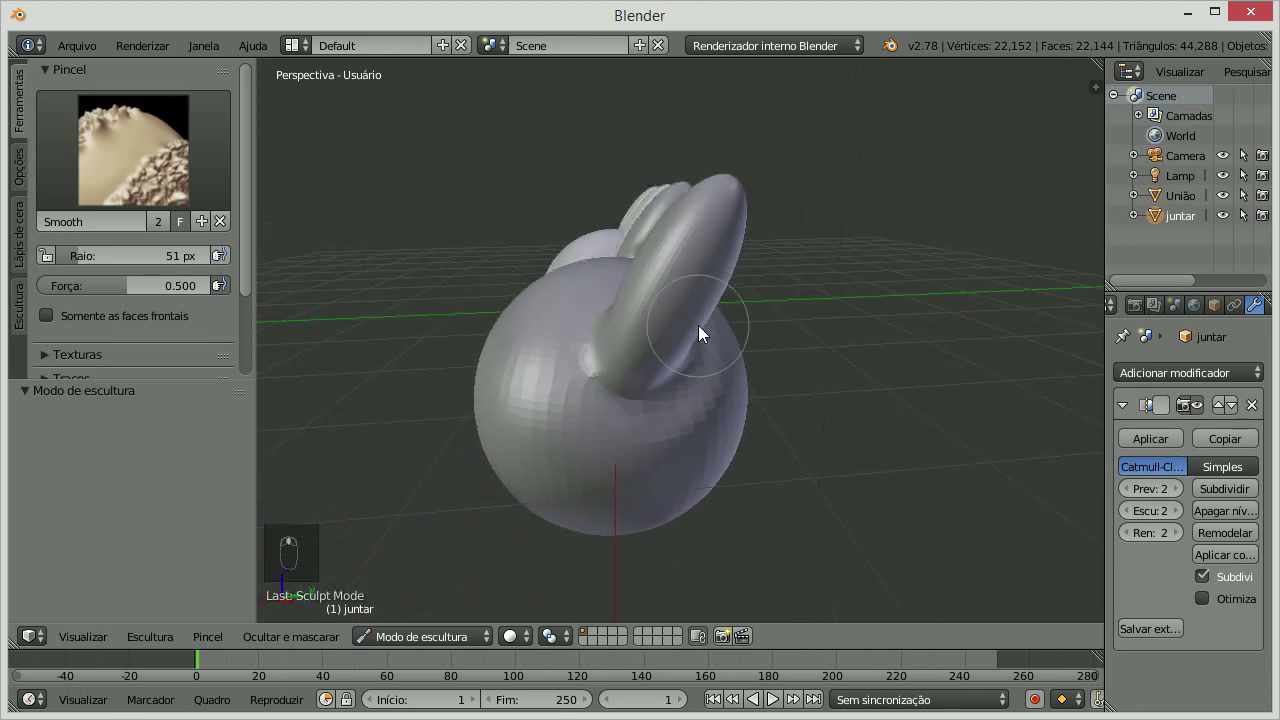
pyautogui.moveTo(746, 344); pyautogui.dragTo(21, 284)
pyautogui.moveTo(19, 304); pyautogui.dragTo(803, 382)
pyautogui.moveTo(152, 253); pyautogui.dragTo(856, 375)
pyautogui.moveTo(846, 380); pyautogui.dragTo(36, 106)
pyautogui.moveTo(36, 106); pyautogui.dragTo(726, 345)
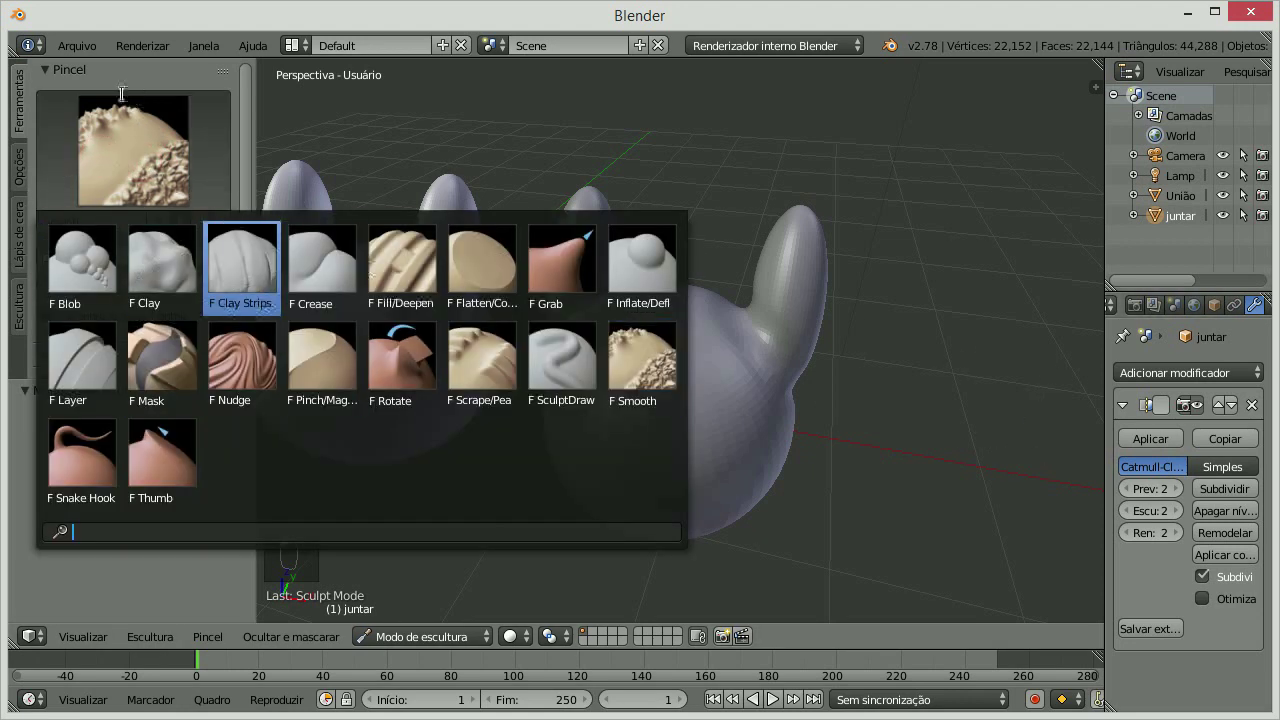
# With the Smooth brush, blend the juntar head's ear joints smoothly into the head and review both heads.
pyautogui.click(1108, 696)
pyautogui.click(521, 285)
pyautogui.moveTo(1109, 466); pyautogui.dragTo(866, 429)
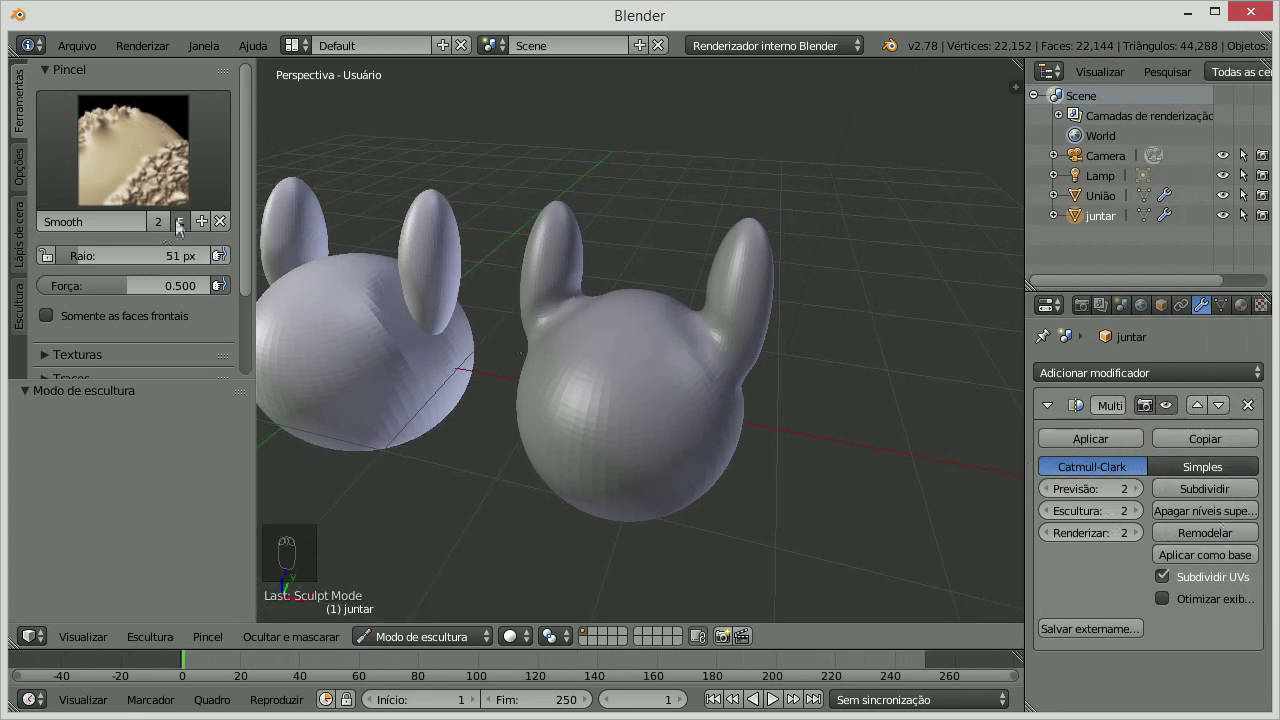
pyautogui.moveTo(208, 199); pyautogui.dragTo(583, 443)
pyautogui.moveTo(598, 427); pyautogui.dragTo(598, 427)
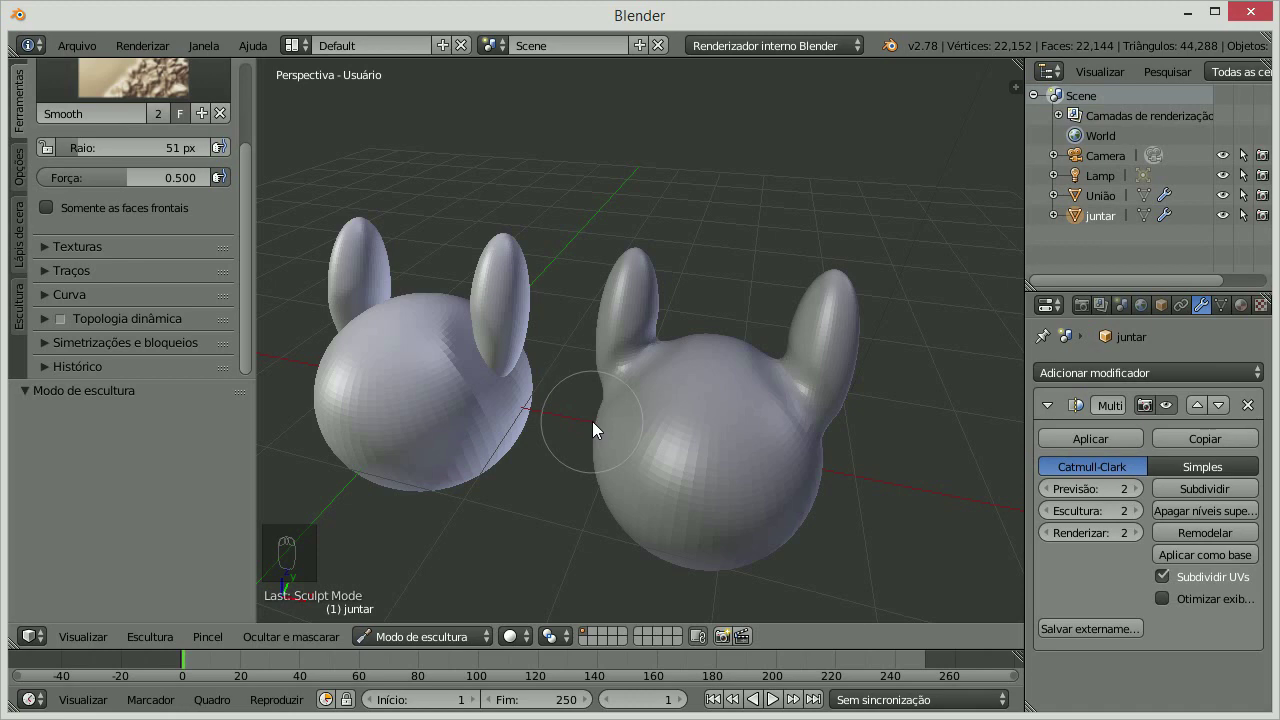